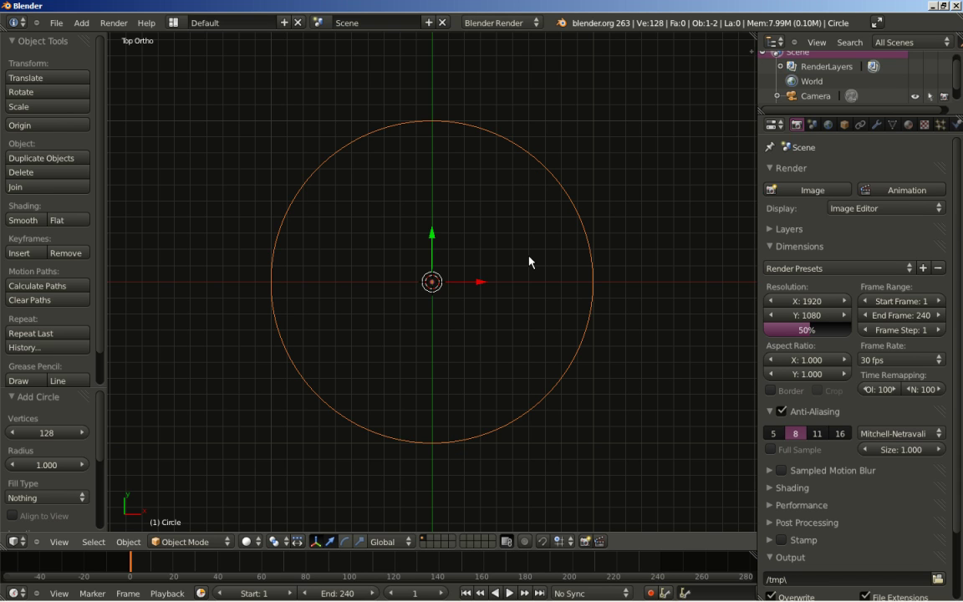
Extrude the circle's vertex loop in Edit Mode into a second, slightly smaller inner loop
scroll(up, 3)
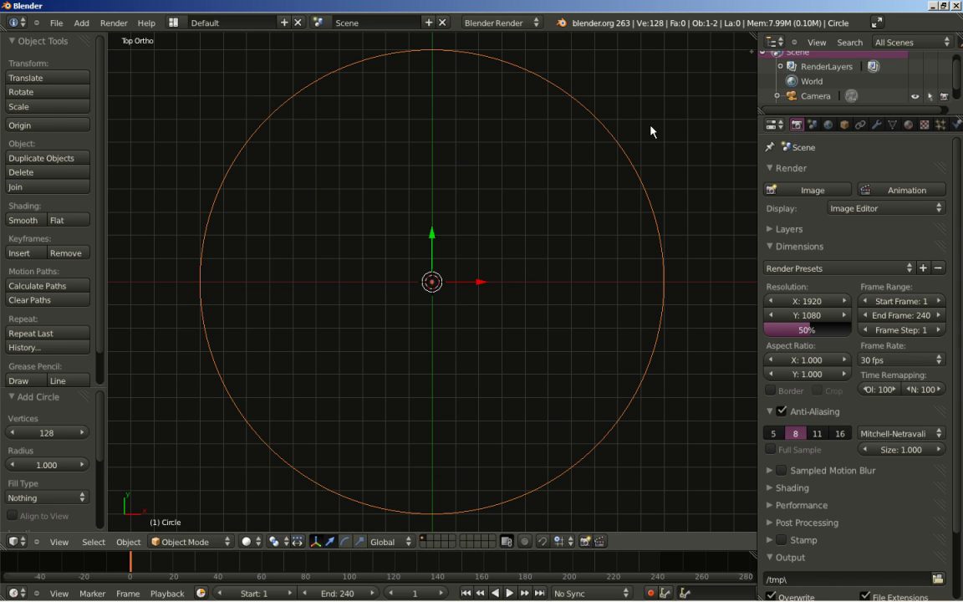
key(Tab)
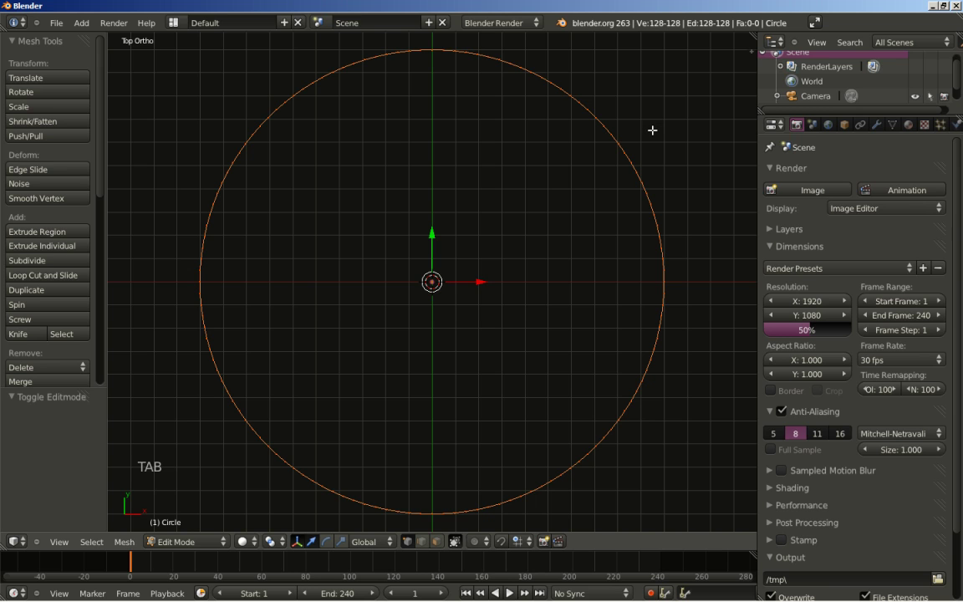
key(e)
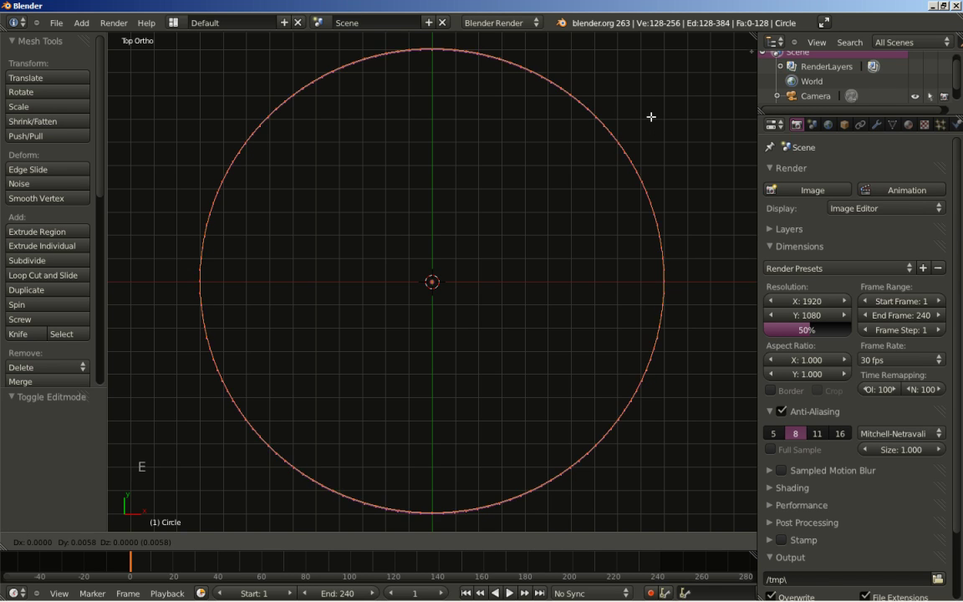
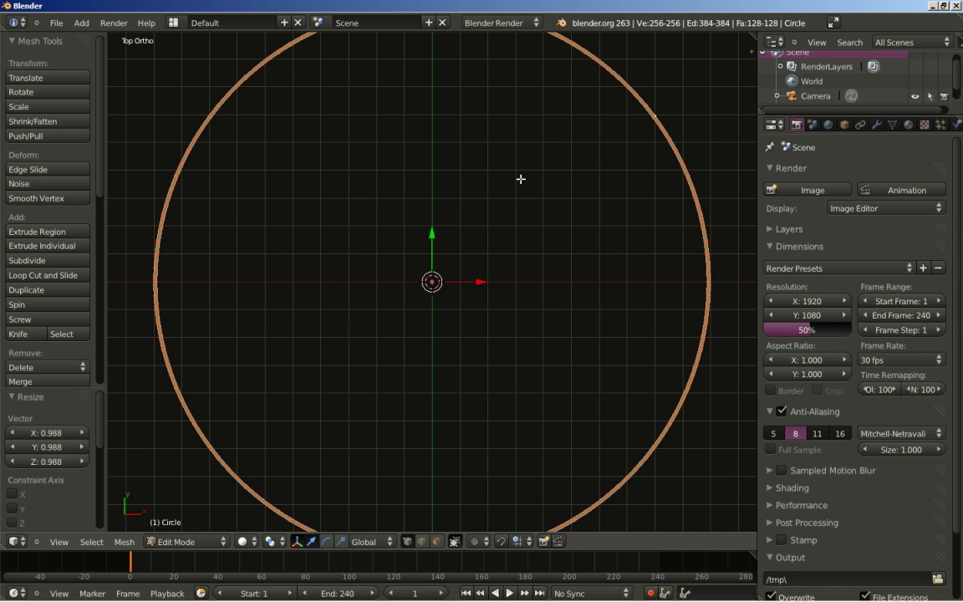
Duplicate the ring band and scale the copy to form a double ring
key(shift+d)
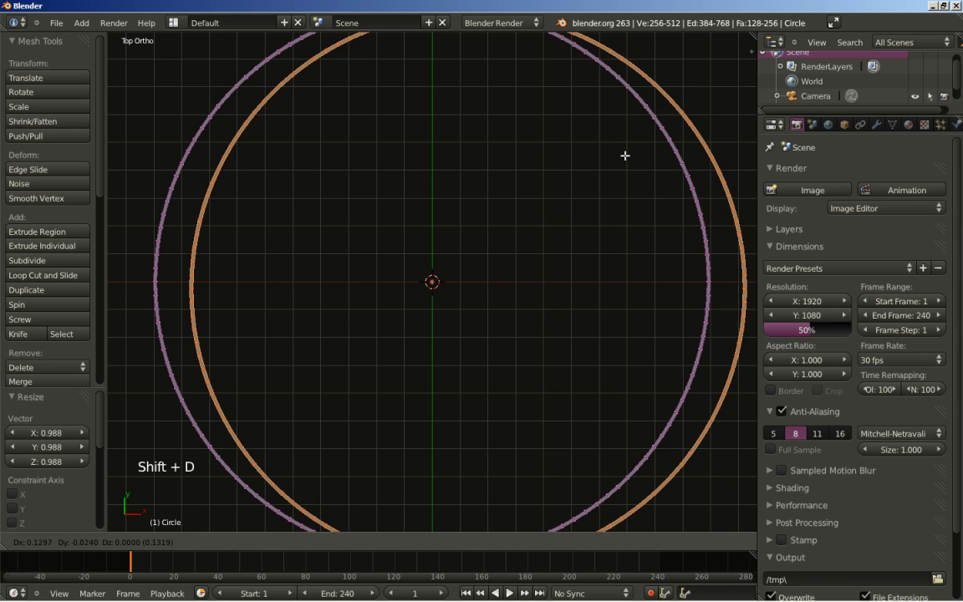
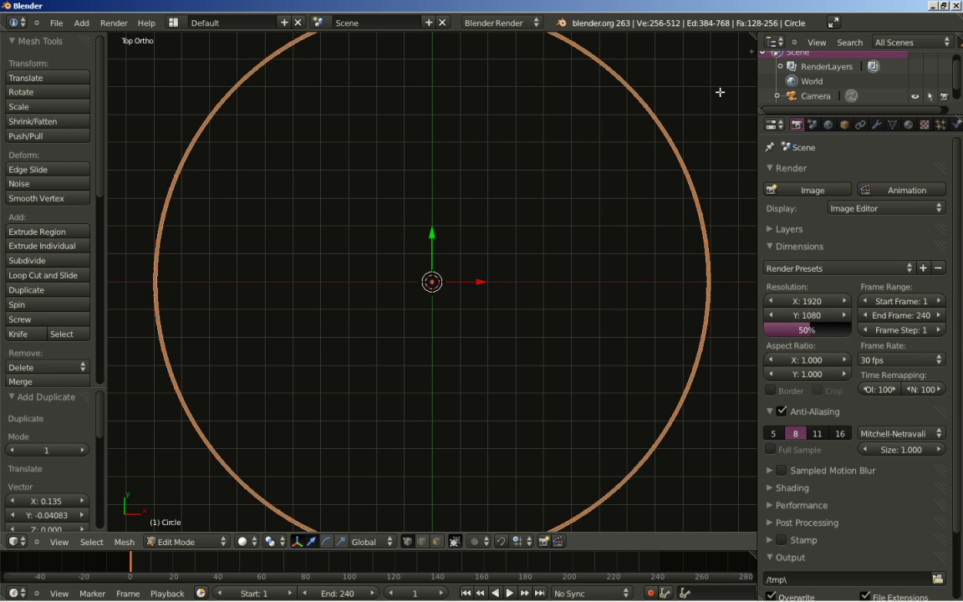
key(s)
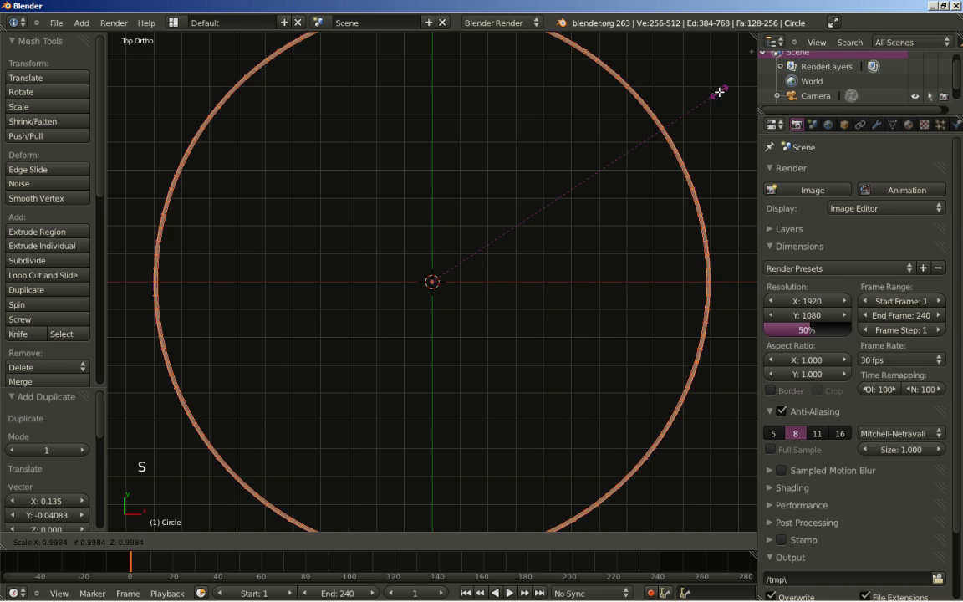
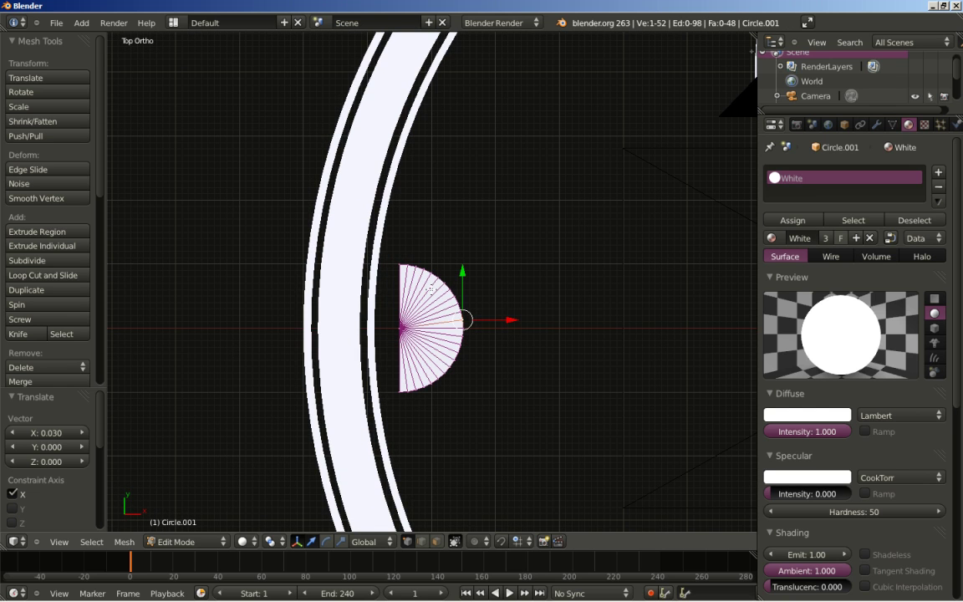
Select the whole linked half-disc and shift it slightly along X toward the ring
key(l)
scroll(up, 3)
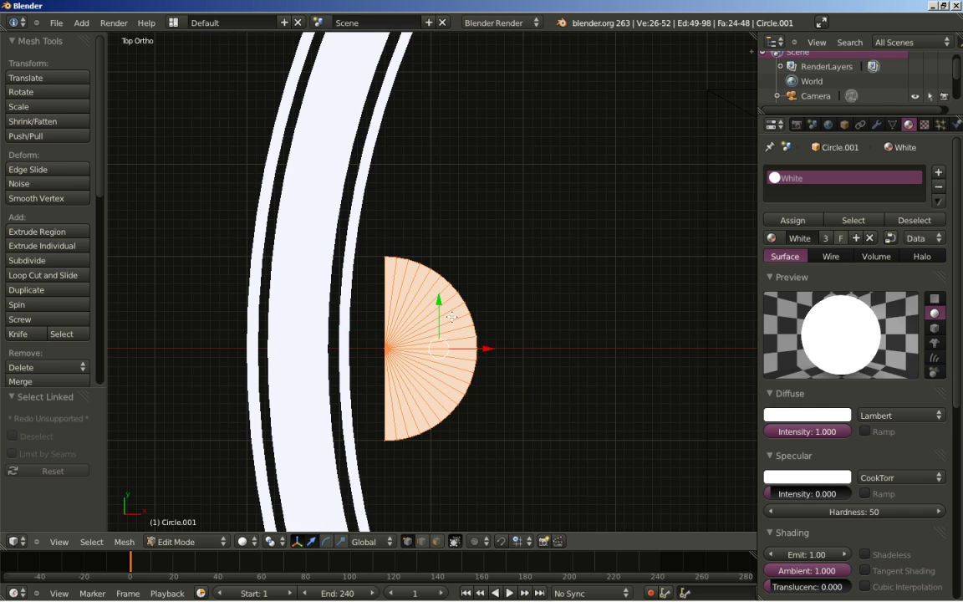
key(g)
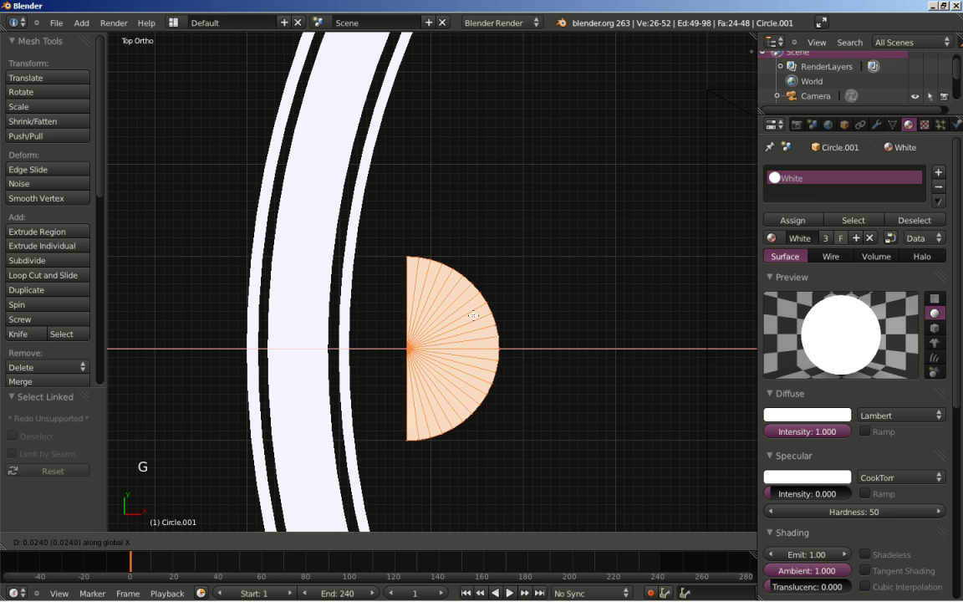
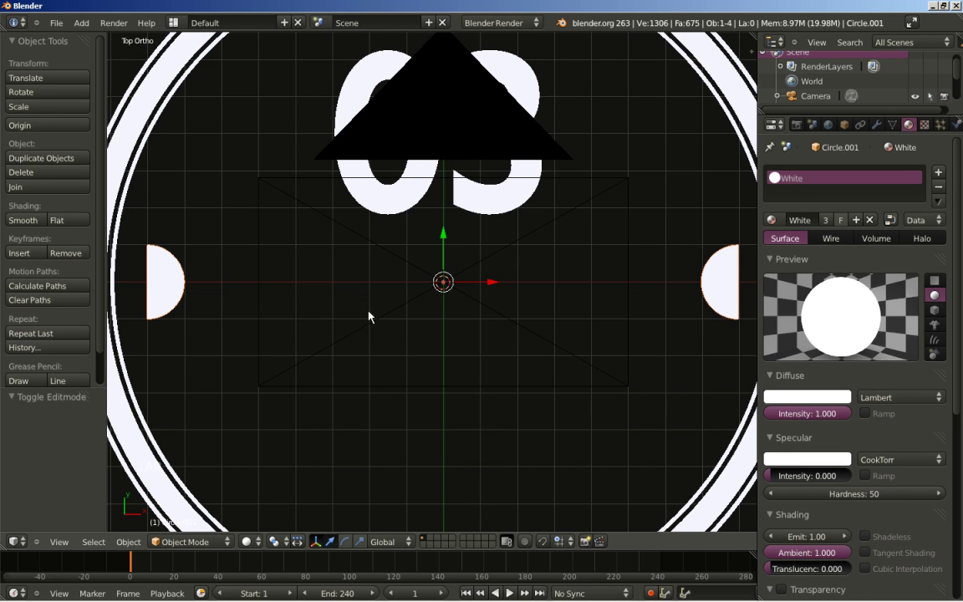
scroll(down, 3)
Select the ring object in Object Mode, ready for editing
right_click(160, 274)
middle_click(544, 313)
scroll(up, 3)
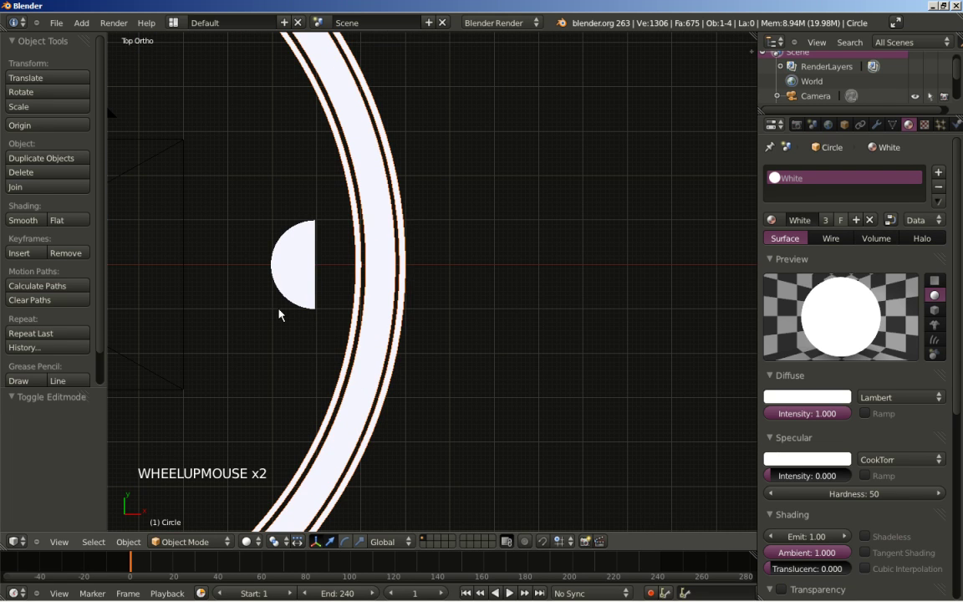
Delete two blocks of faces from the ring's wide band, one beside each half-disc marker
key(Tab)
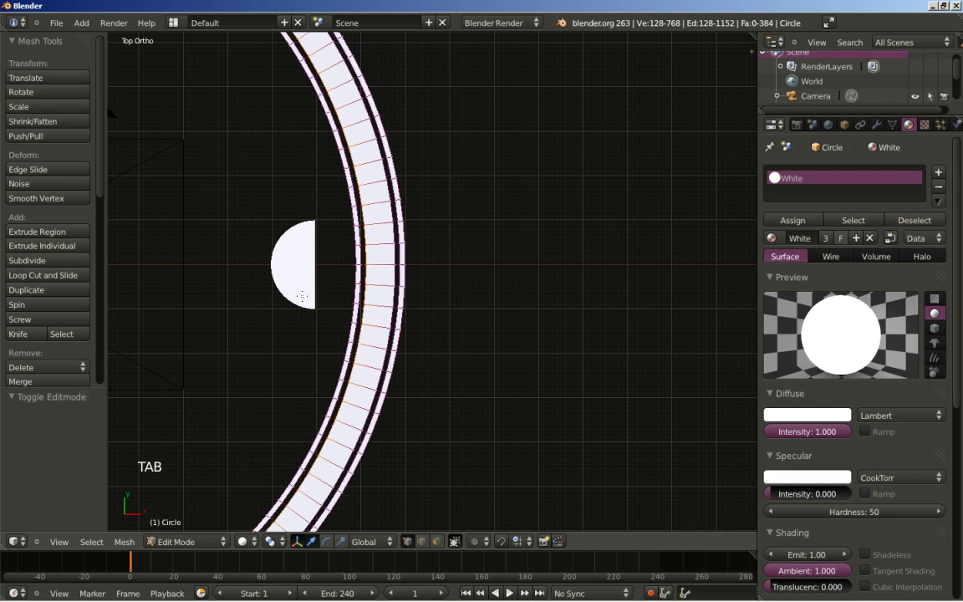
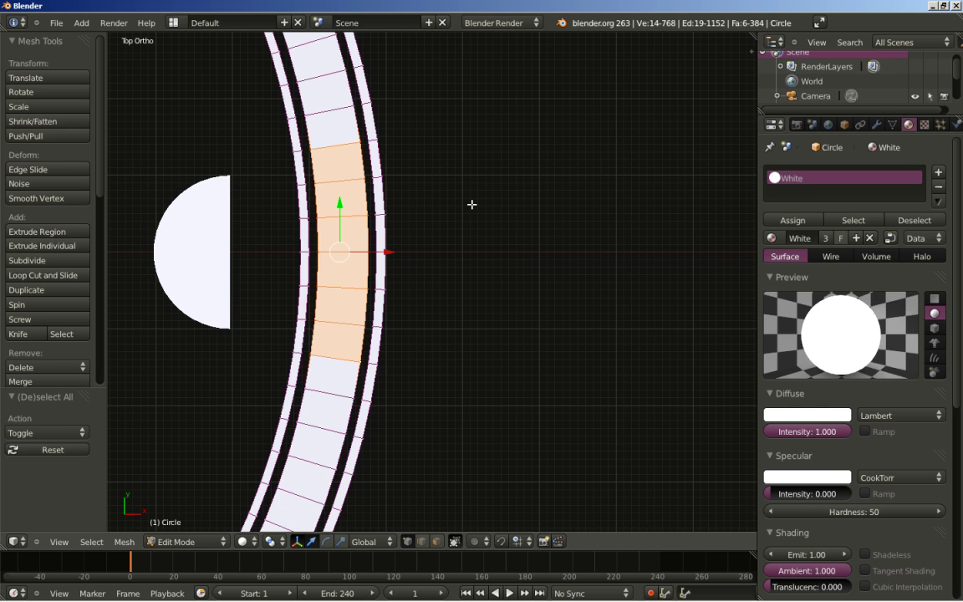
key(Delete)
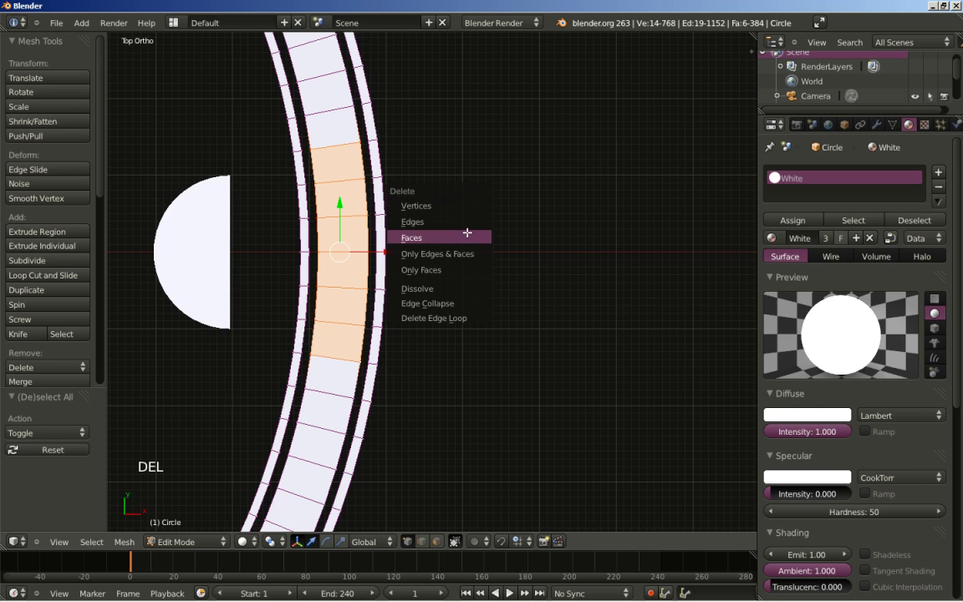
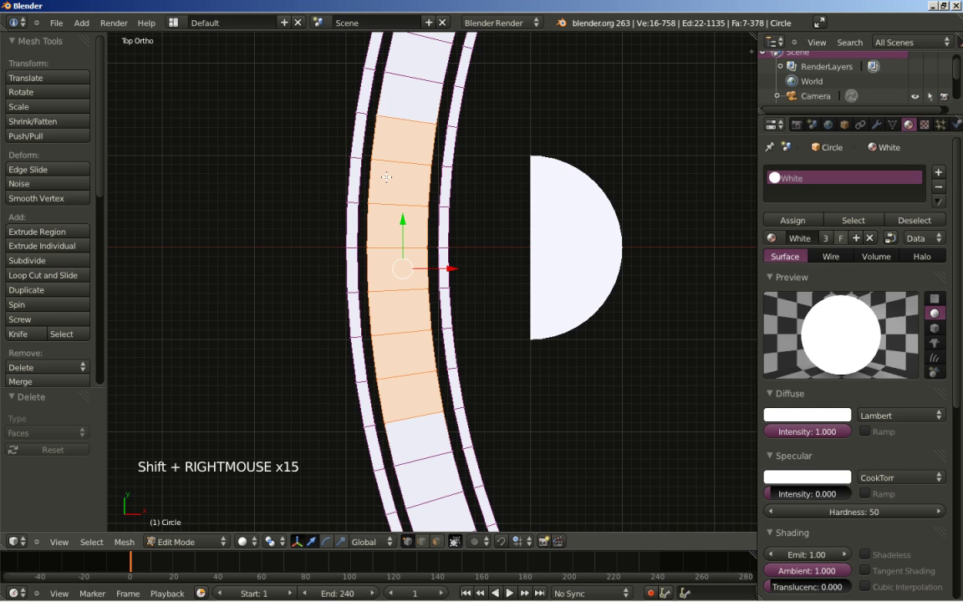
key(x)
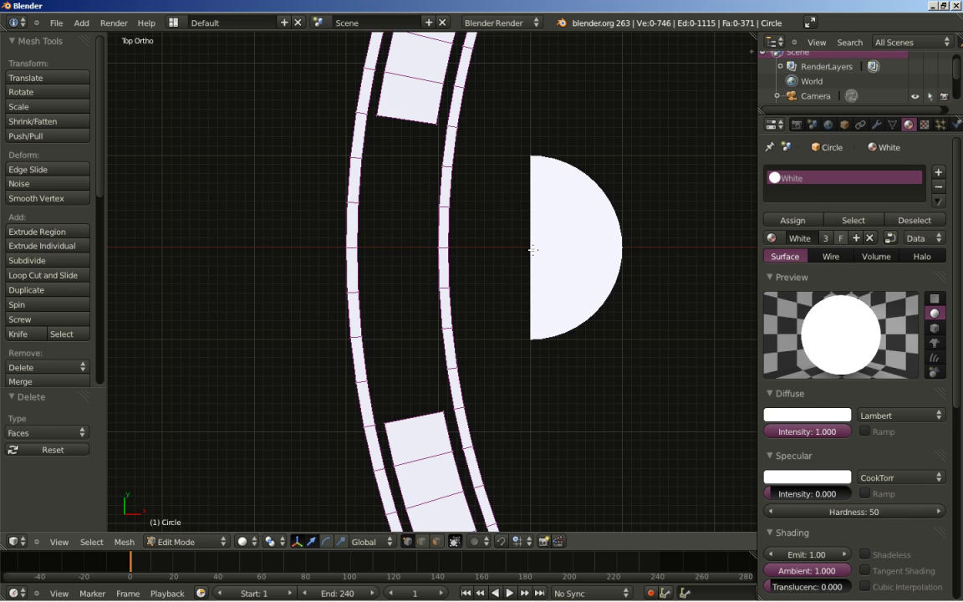
key(Tab)
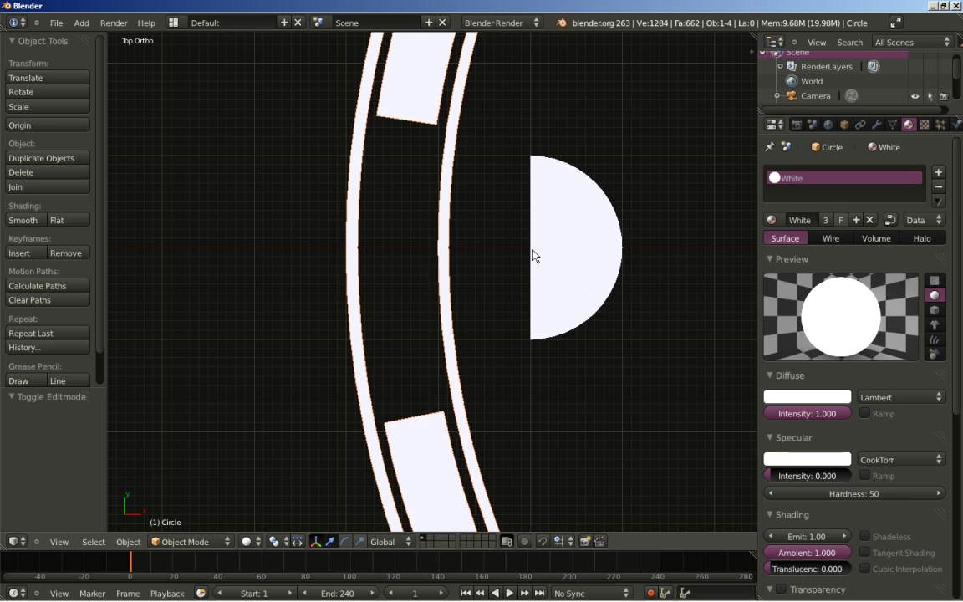
Add a new plane at the dial centre in camera view and shrink it to a small bar
key(KP_0)
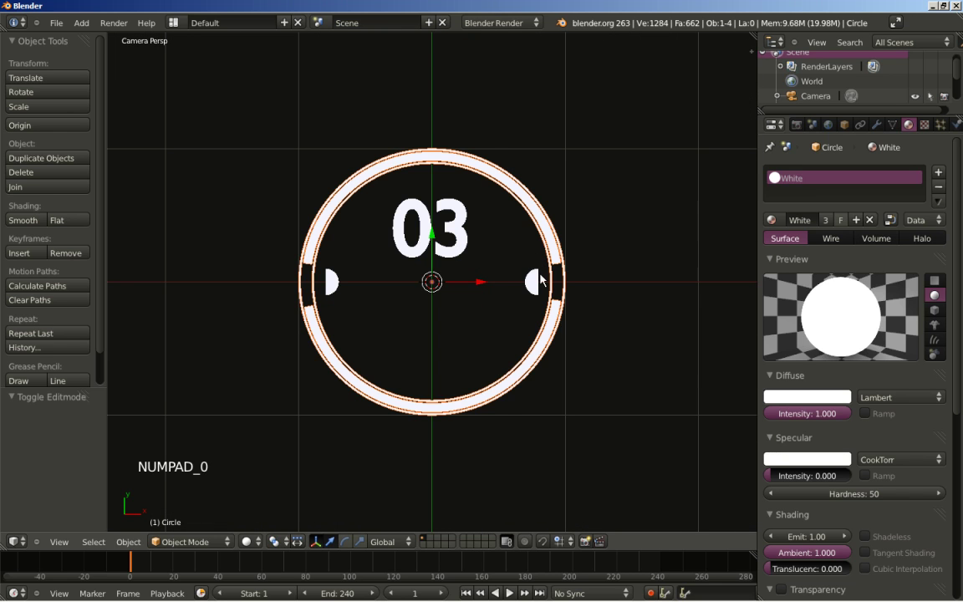
scroll(up, 3)
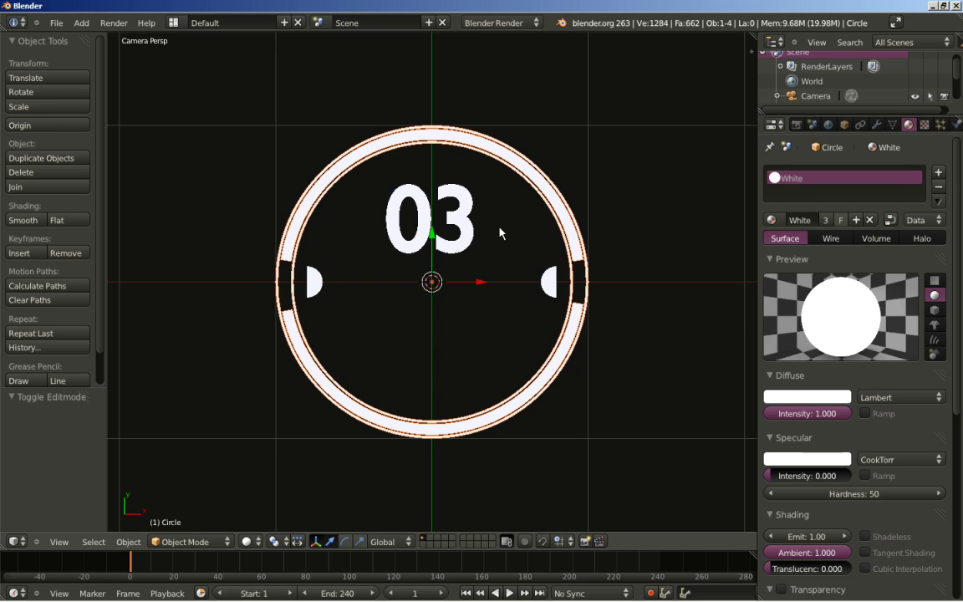
key(shift+a)
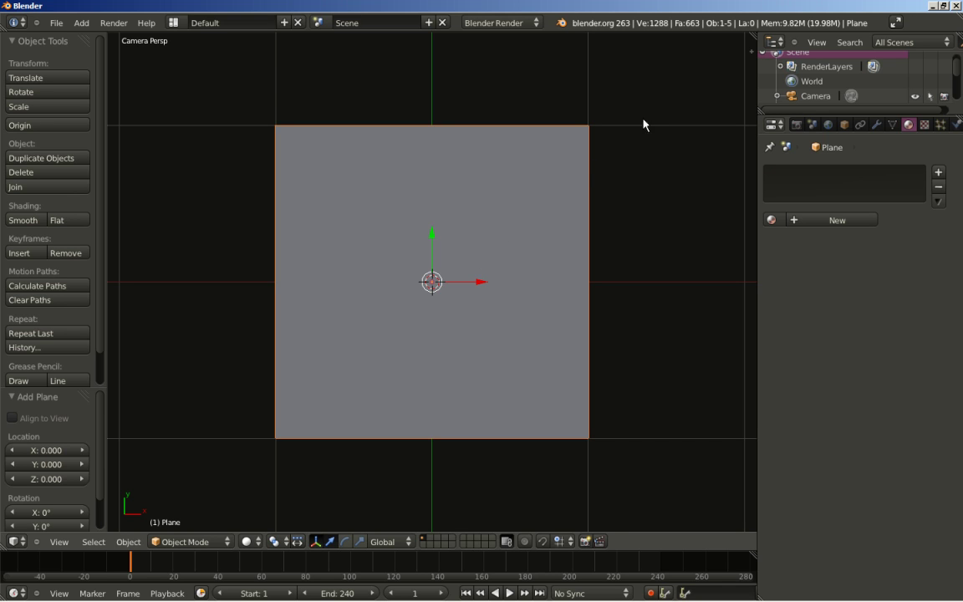
key(s)
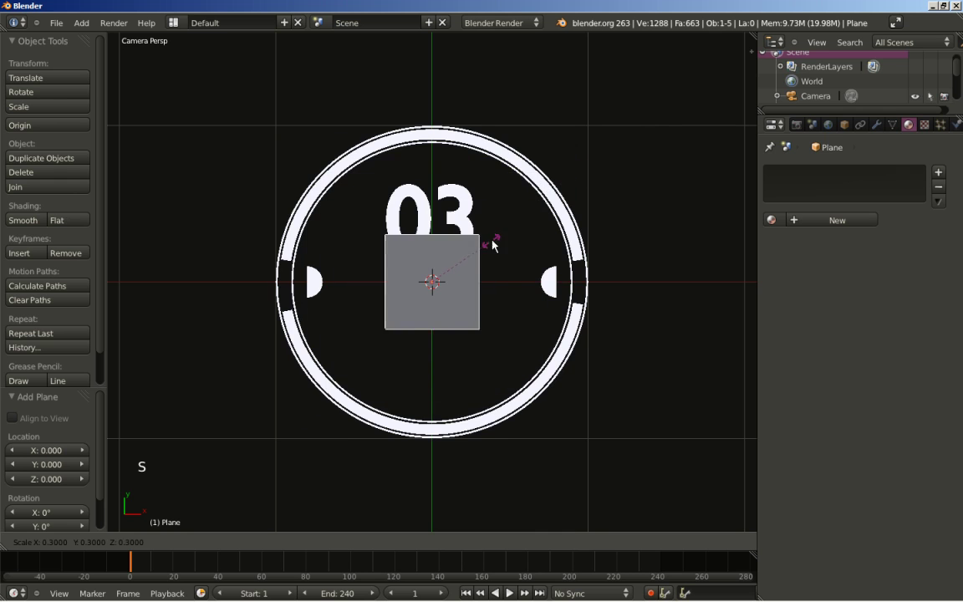
click(464, 267)
scroll(up, 3)
scroll(up, 3)
middle_click(582, 214)
key(s)
click(257, 282)
scroll(down, 3)
middle_click(265, 255)
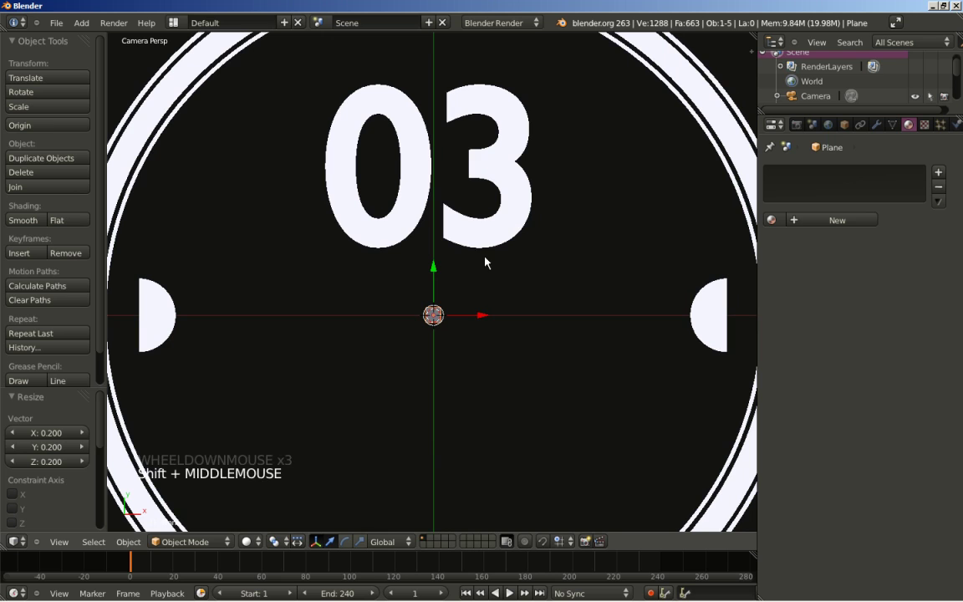
Stretch the plane's vertices into a thin horizontal bar reaching both half-discs
key(Tab)
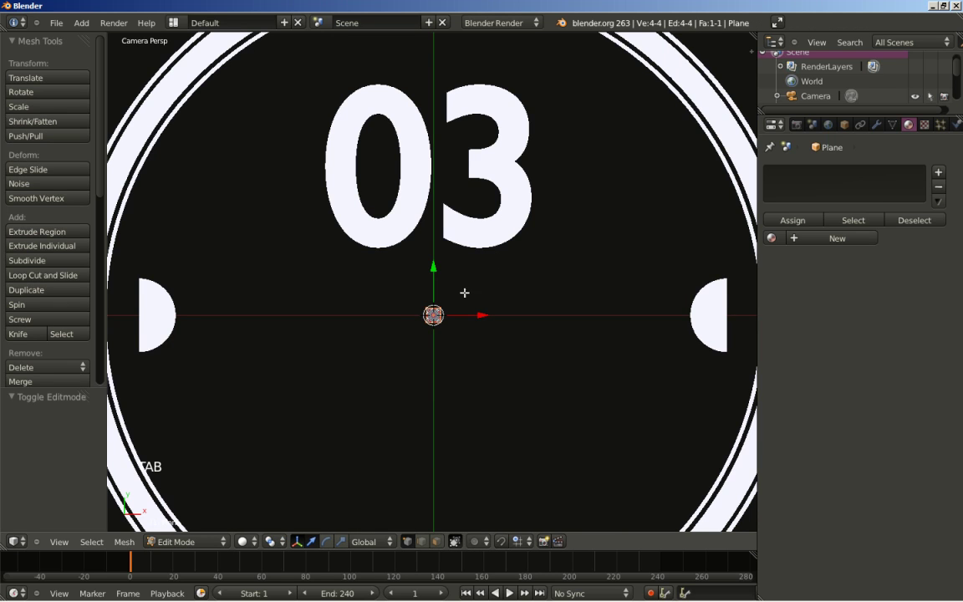
key(s)
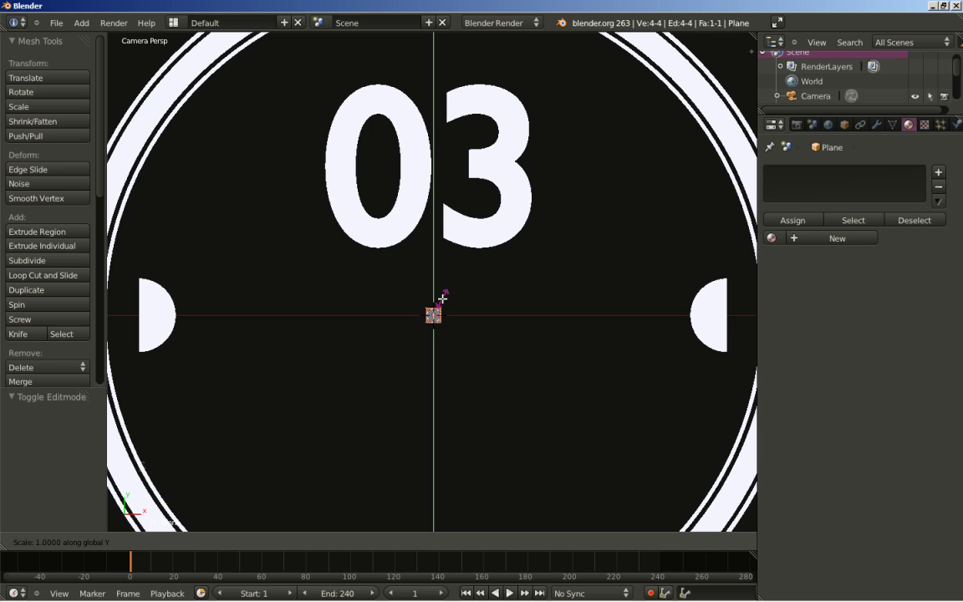
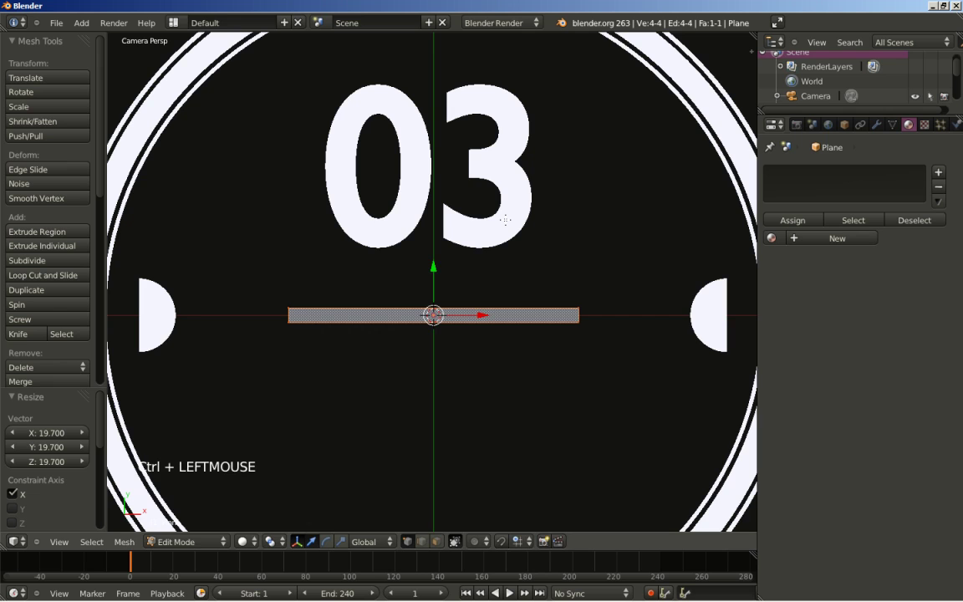
key(s)
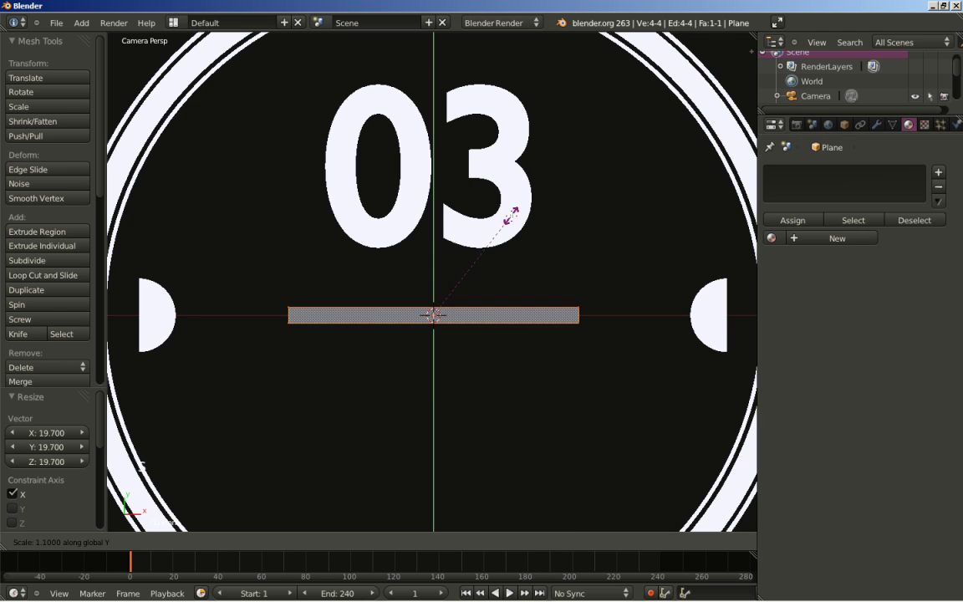
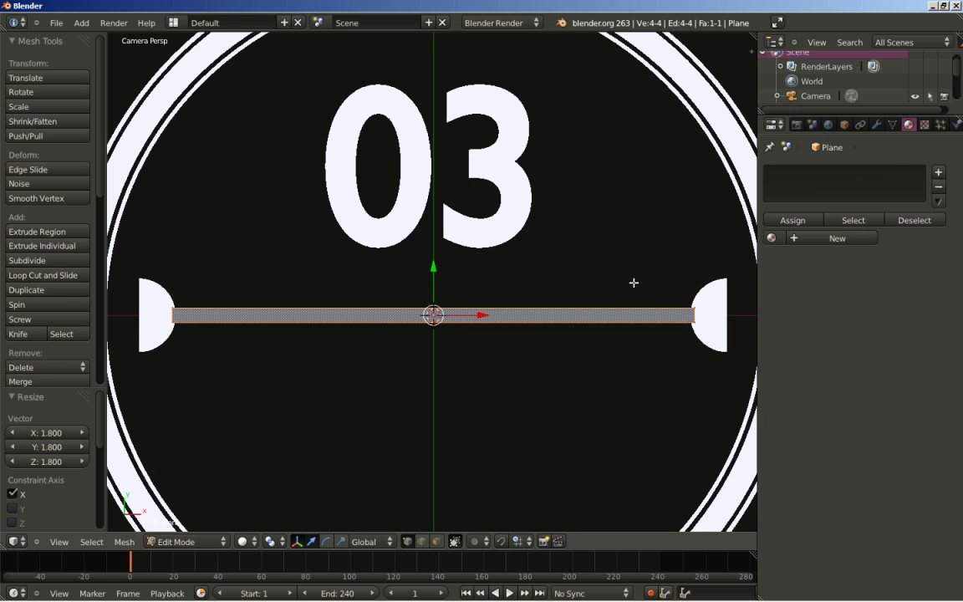
key(Tab)
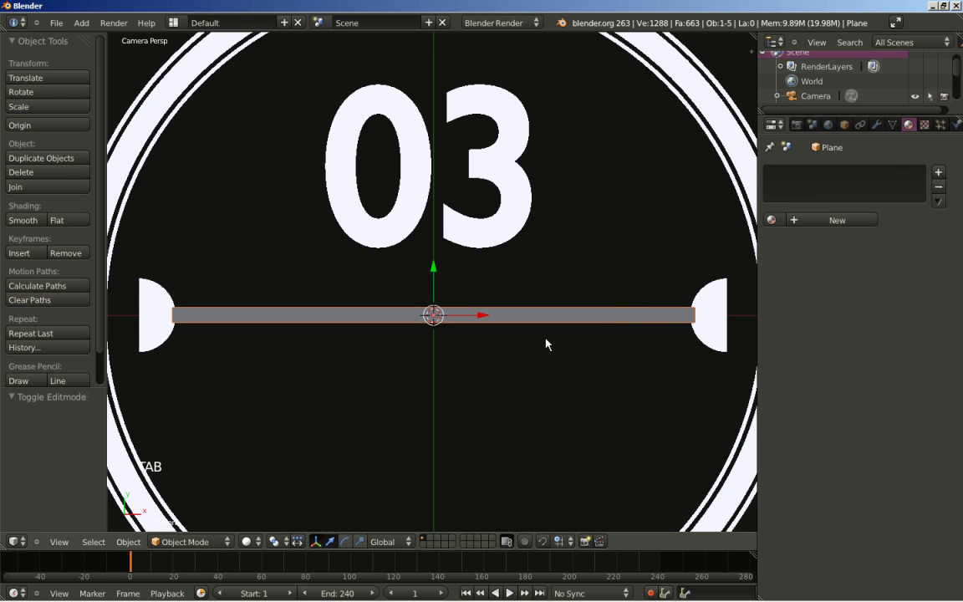
Assign the White material to the bar
click(775, 227)
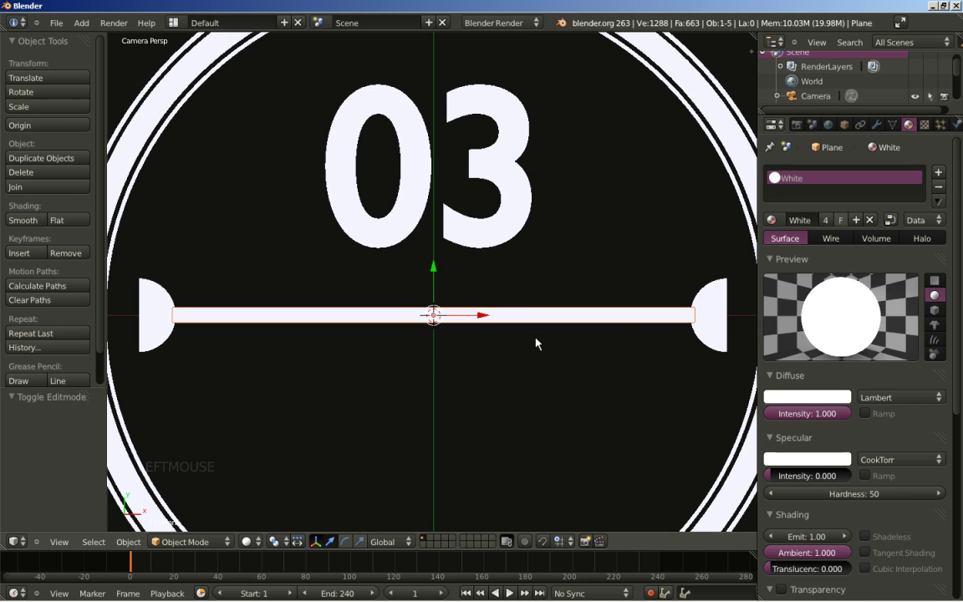
scroll(up, 3)
middle_click(595, 329)
scroll(up, 3)
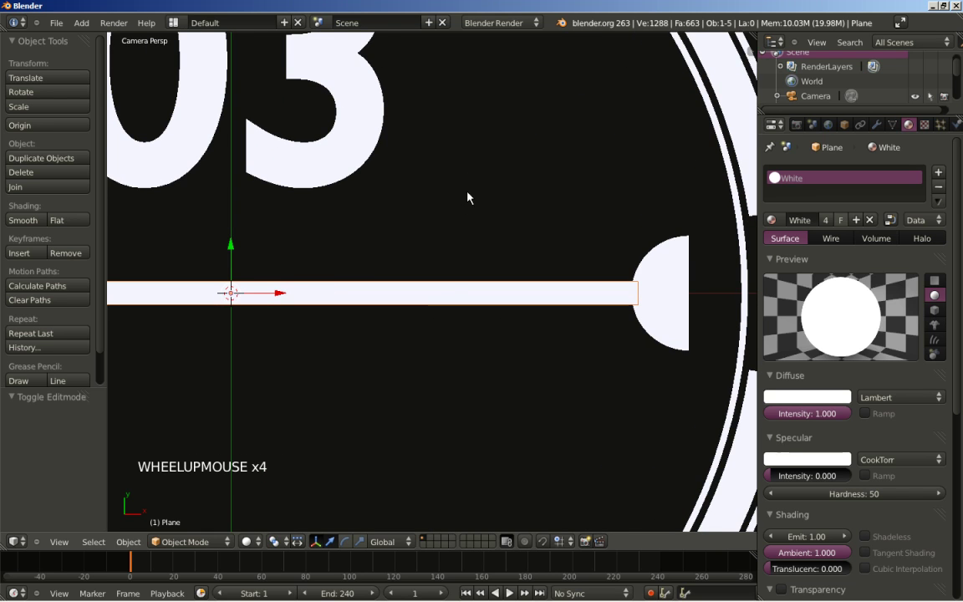
Scale the bar to 0.6 along Y so it is noticeably thinner
key(s)
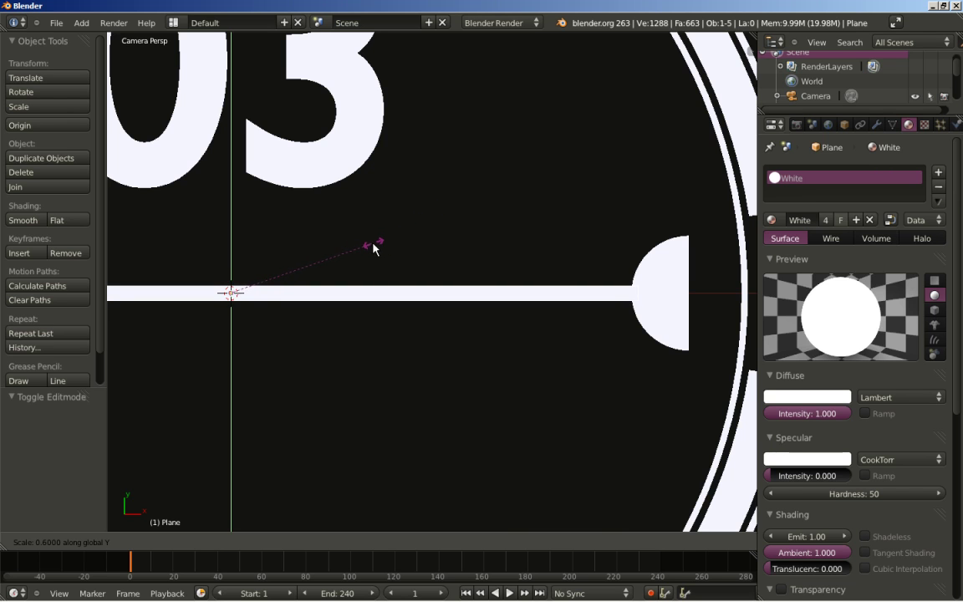
click(373, 248)
scroll(down, 3)
key(Tab)
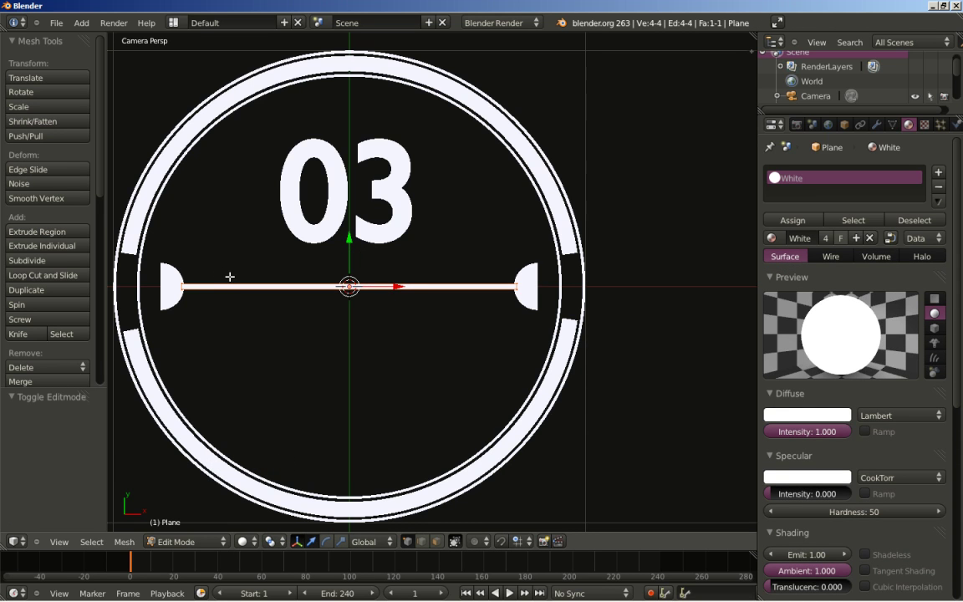
key(Tab)
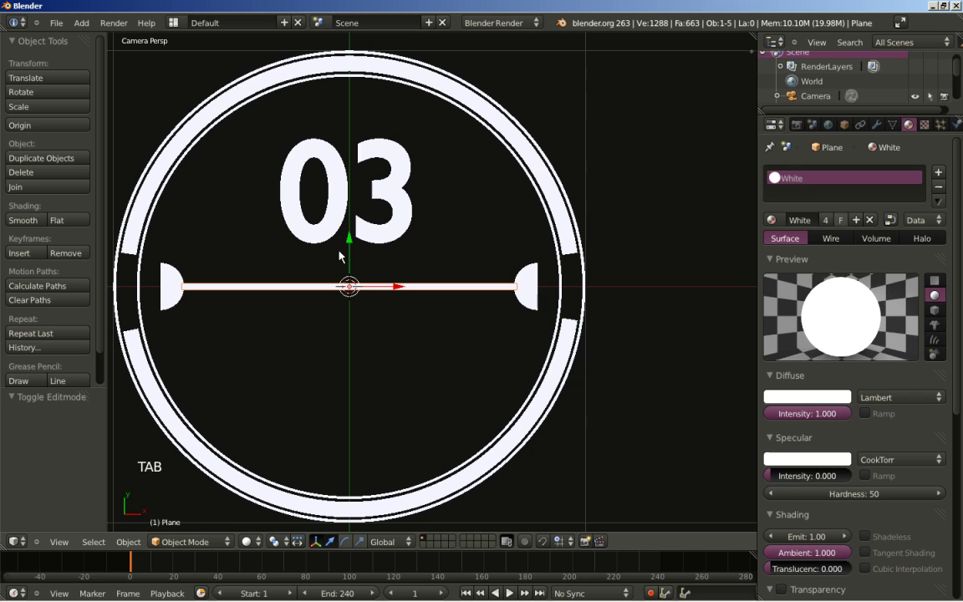
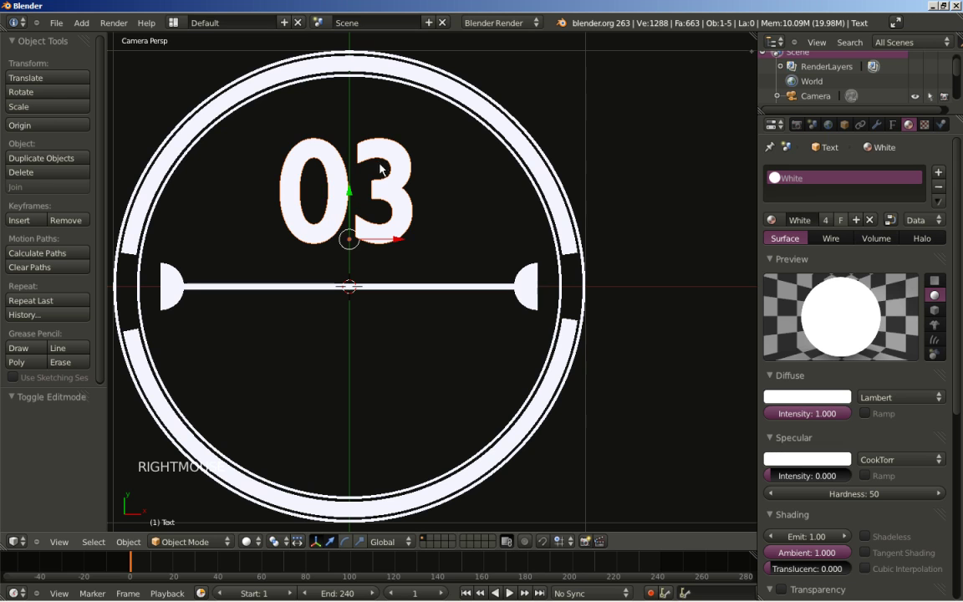
Duplicate the 03 text and move the copy down below the bar
key(shift+d)
right_click(470, 140)
key(g)
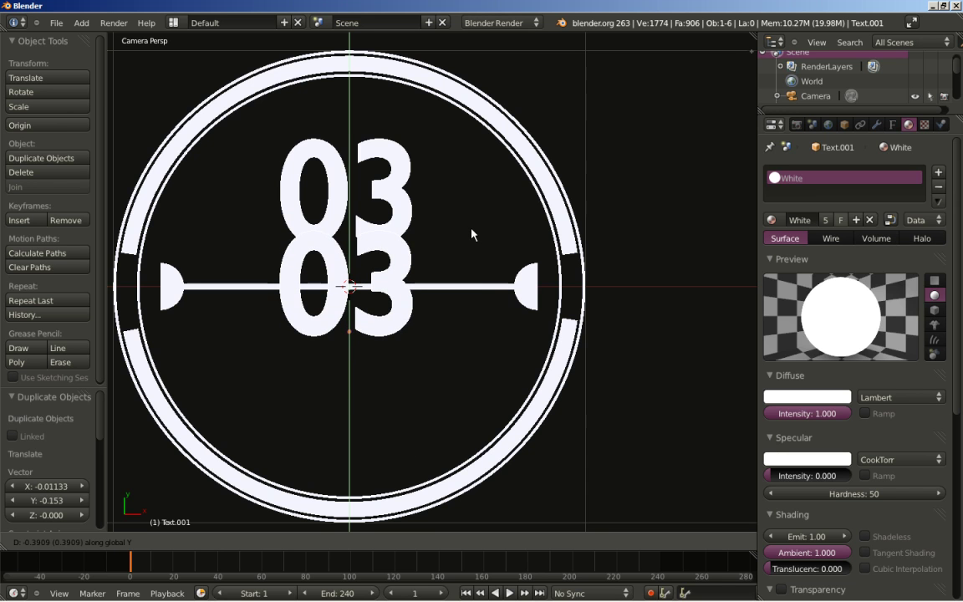
click(475, 232)
scroll(up, 3)
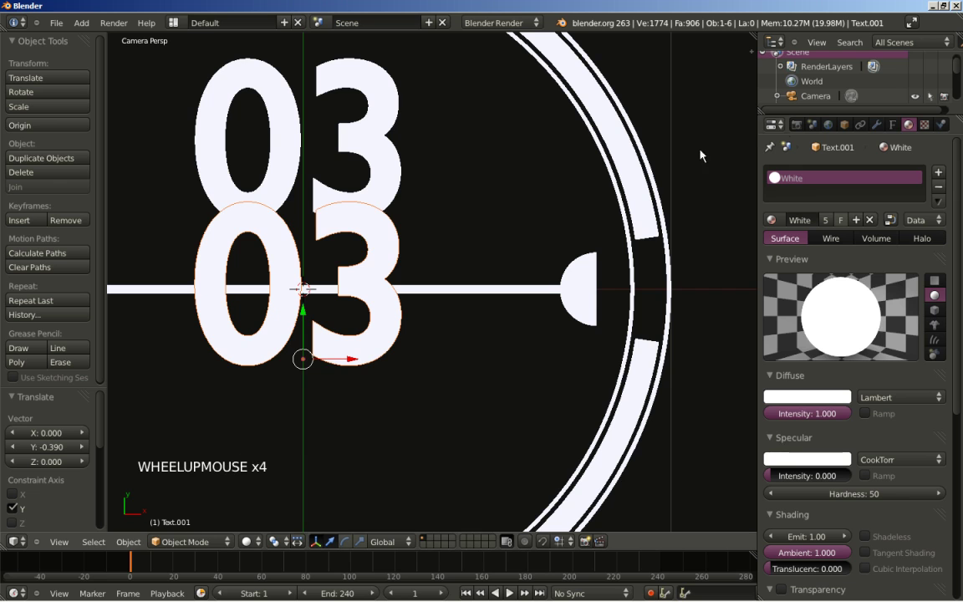
Set the copy's font size to 0.2 and its outline offset to 0
click(897, 135)
scroll(up, 3)
scroll(down, 3)
scroll(down, 3)
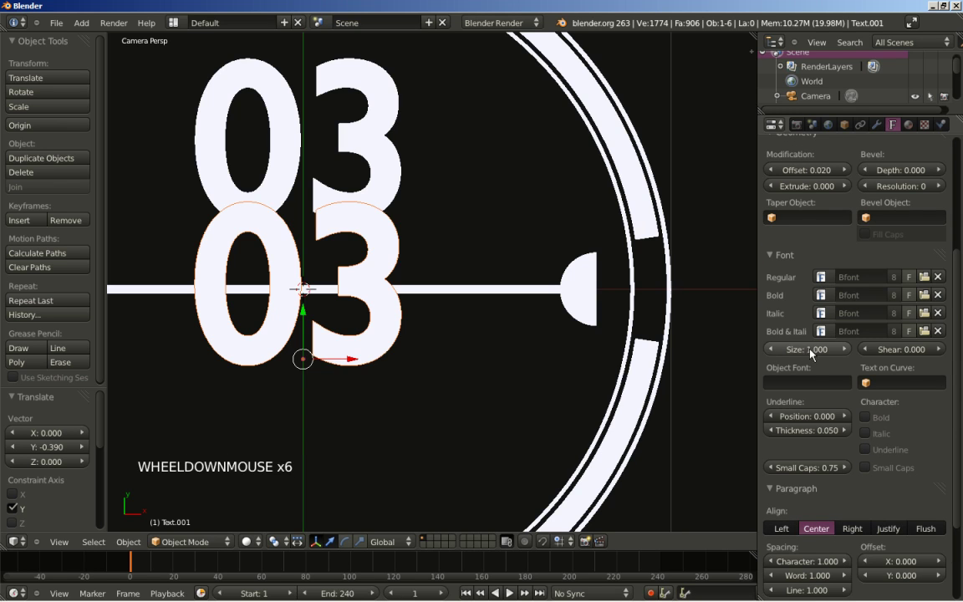
click(808, 356)
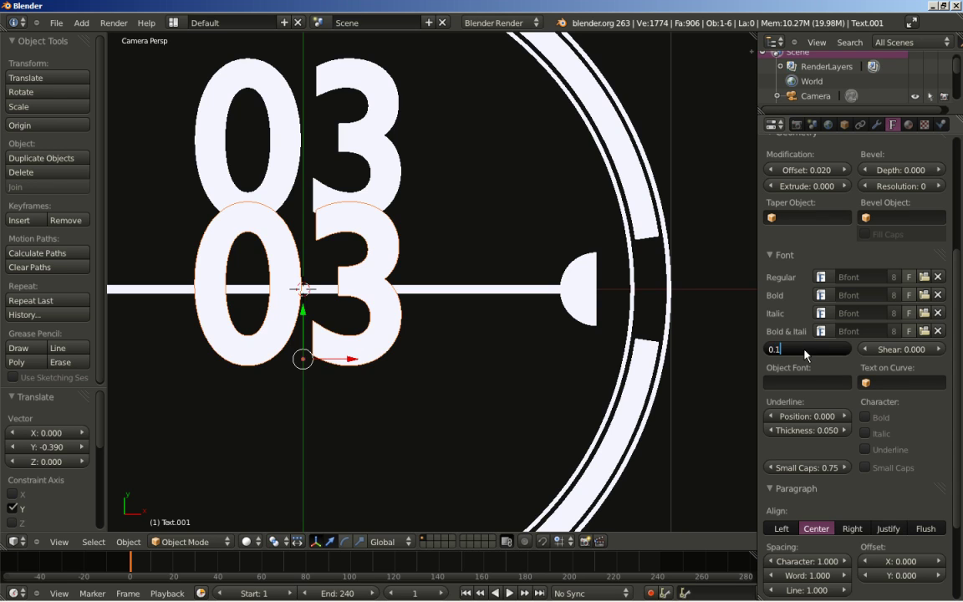
click(812, 355)
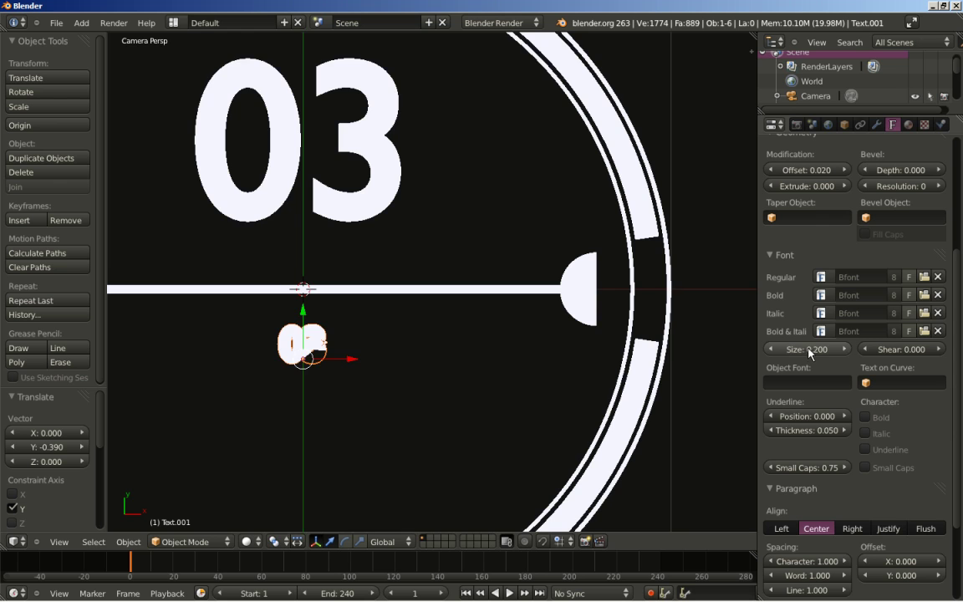
scroll(up, 3)
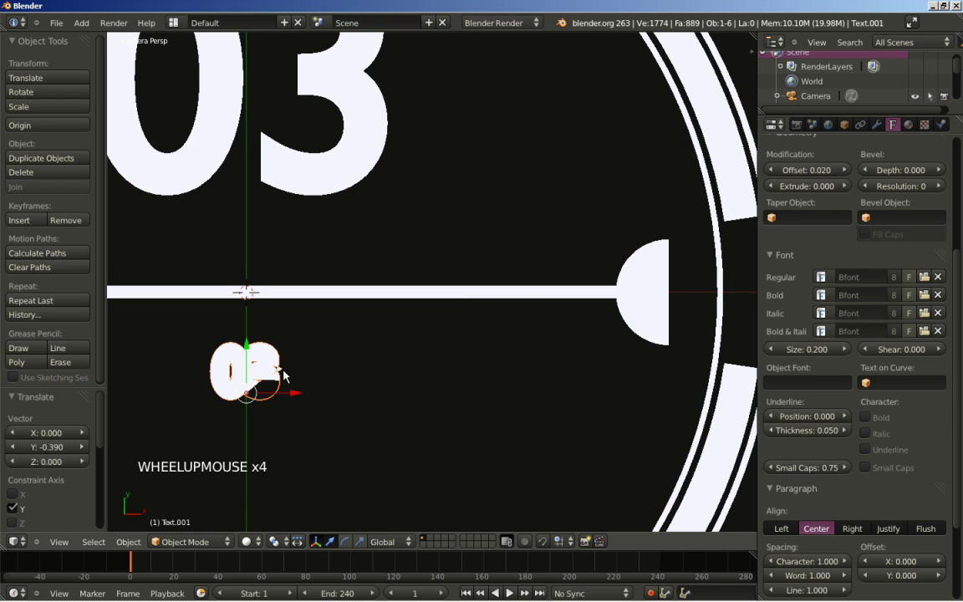
click(813, 176)
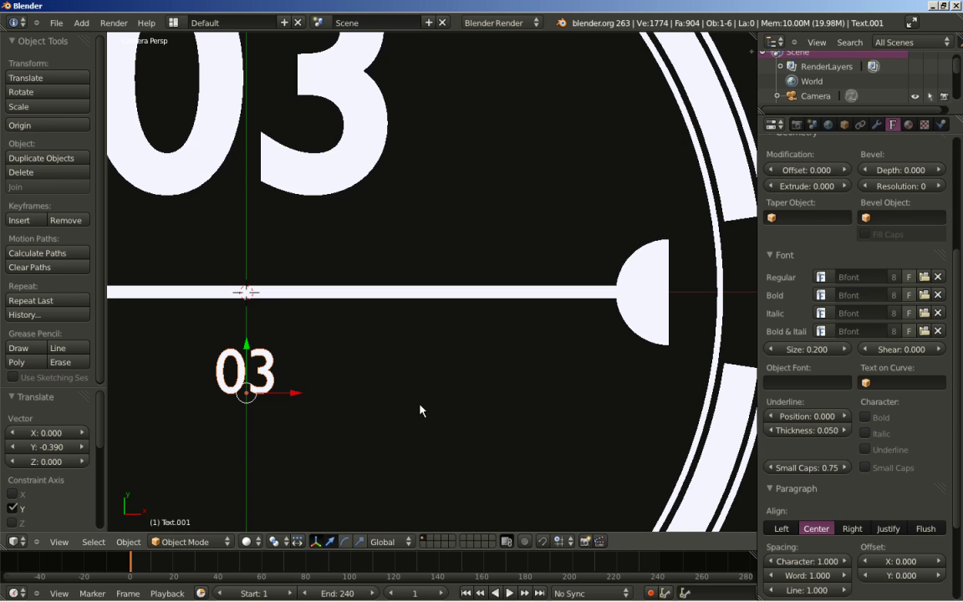
key(Tab)
key(BackSpace)
key(BackSpace)
key(shift+n)
key(shift+h)
key(shift+t)
key(shift+k)
key(-)
key(shift+h)
key(shift+y)
key(shift+l)
key(shift+x)
key(-)
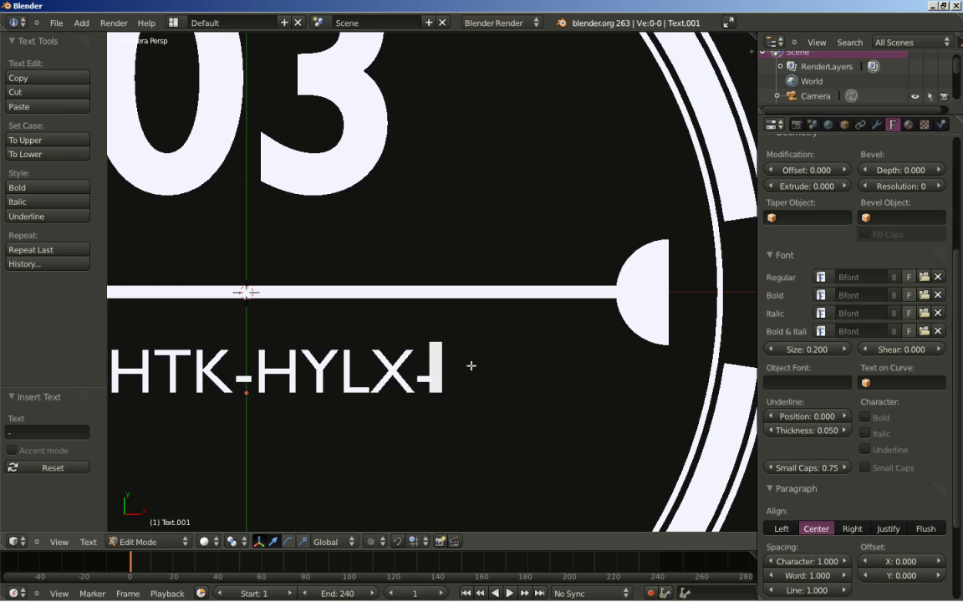
key(shift+v)
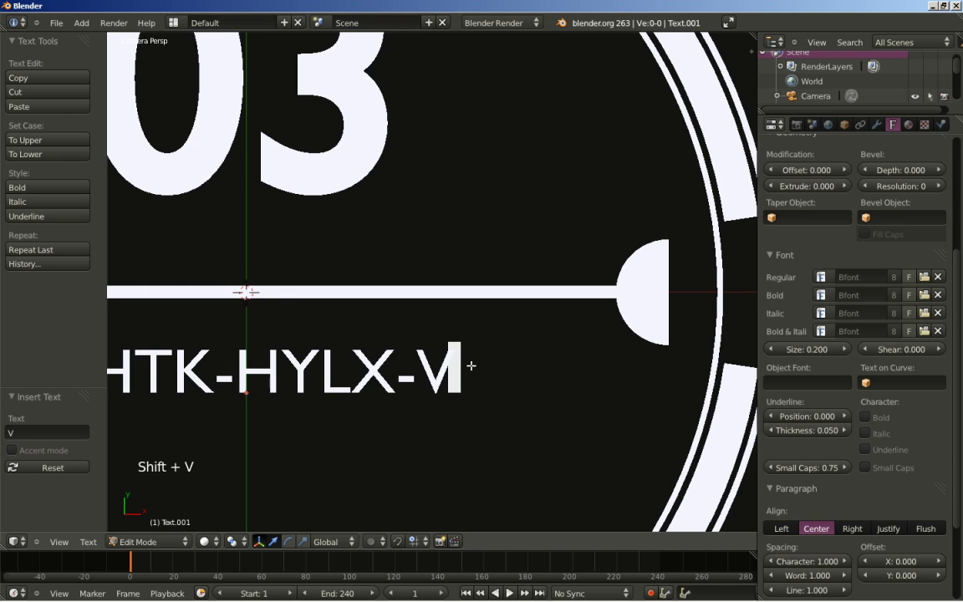
key(shift+l)
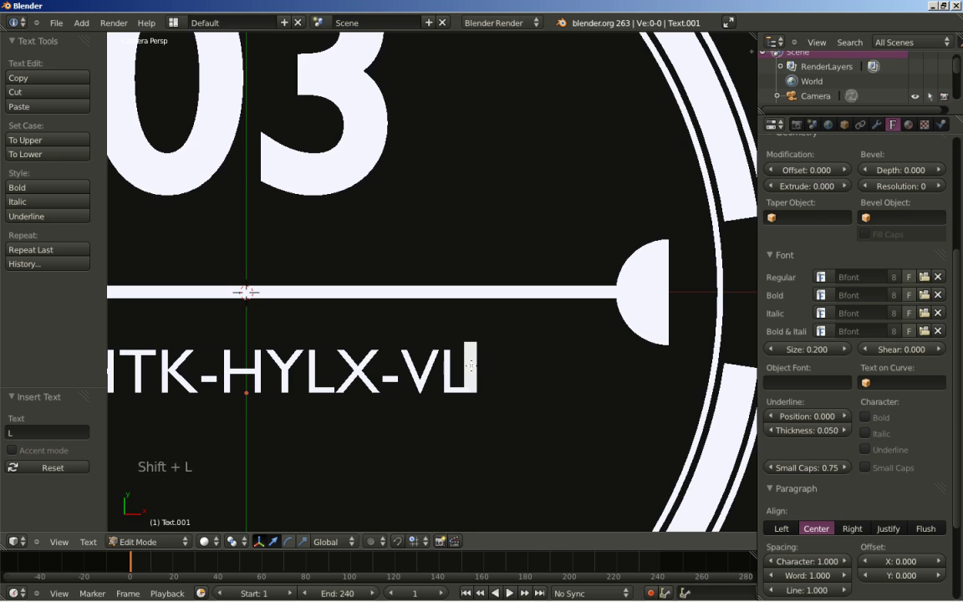
key(shift+e)
key(4)
key(Tab)
scroll(down, 3)
Reduce the code text's font size to 0.15 and render the dial
middle_click(389, 410)
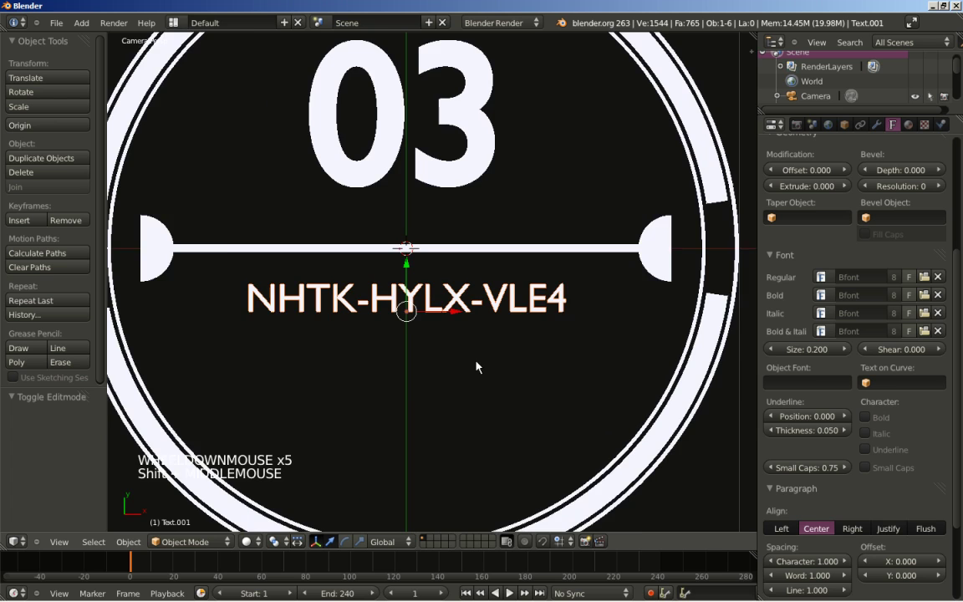
scroll(up, 3)
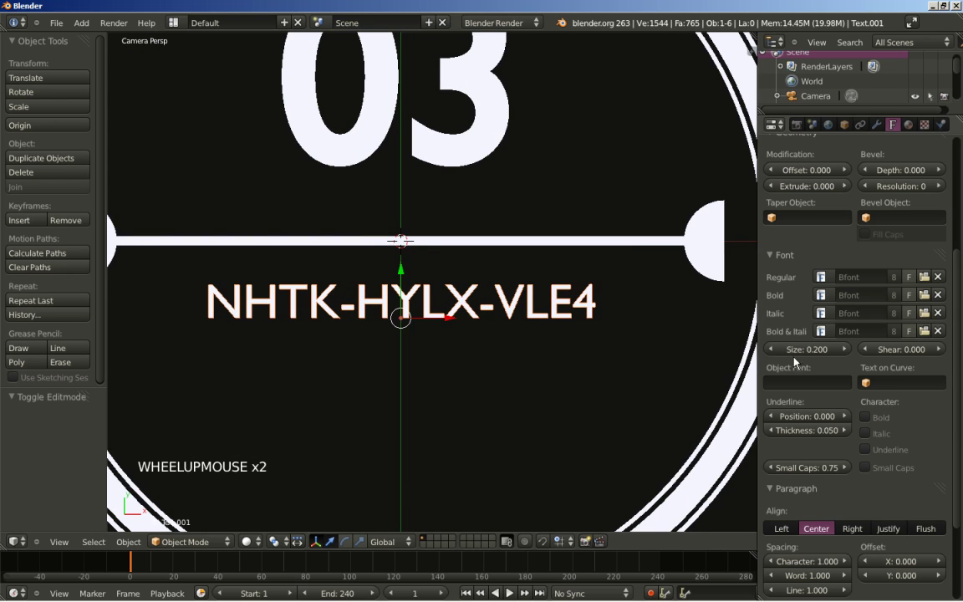
click(806, 354)
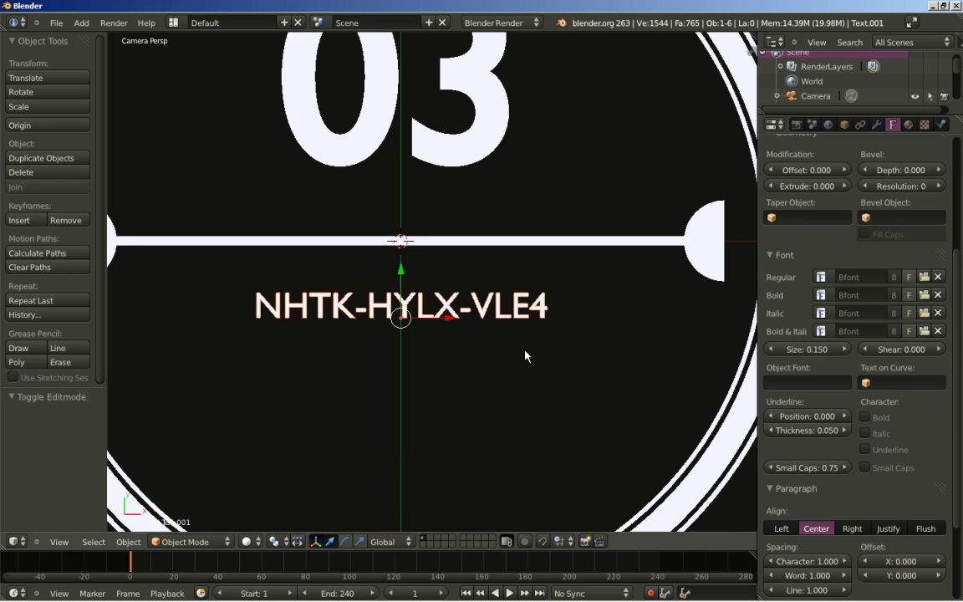
scroll(up, 3)
scroll(down, 3)
scroll(down, 3)
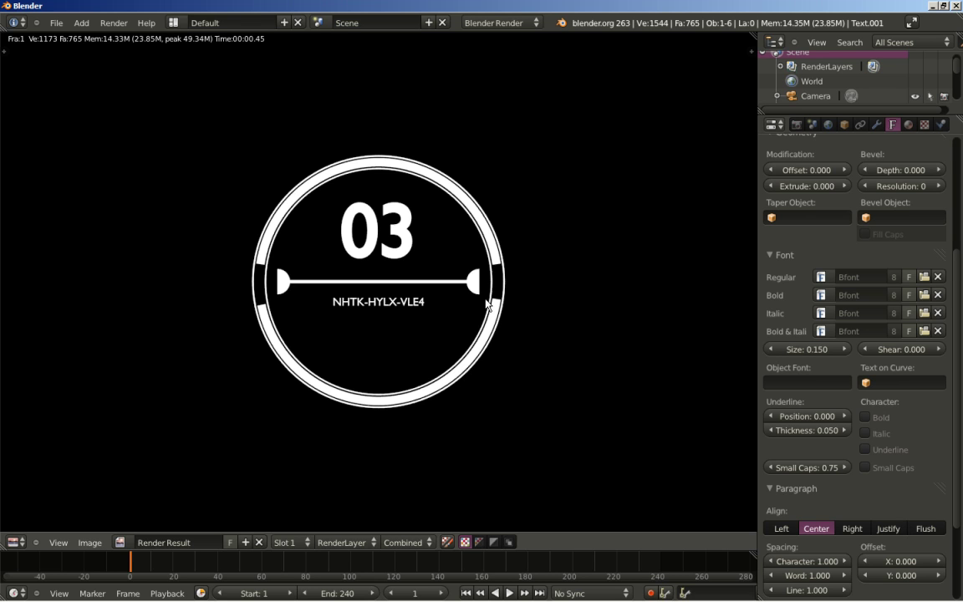
Close the render, orbit around the finished dial and select the outer ring
key(Escape)
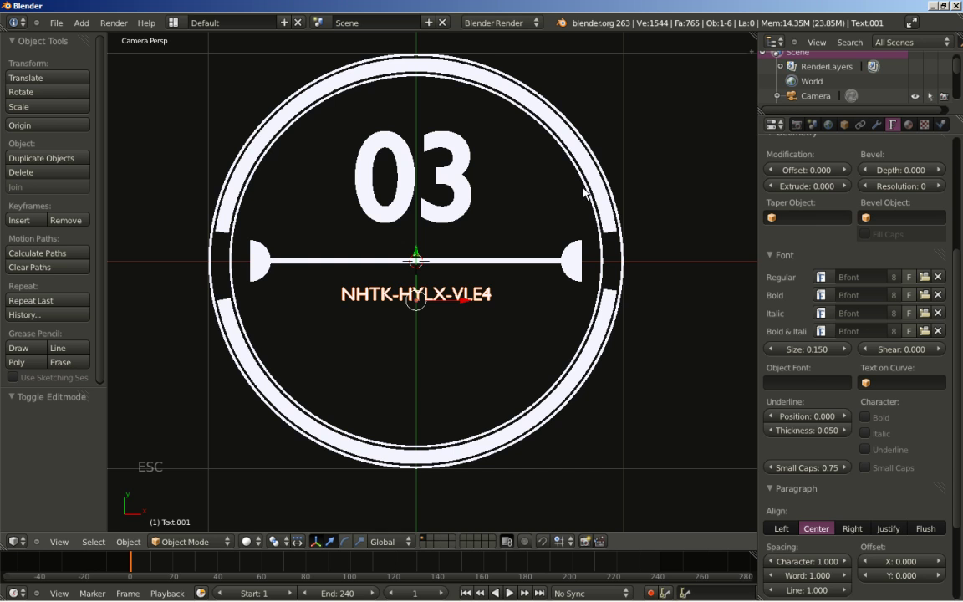
middle_click(644, 181)
scroll(down, 3)
middle_click(653, 194)
middle_click(236, 312)
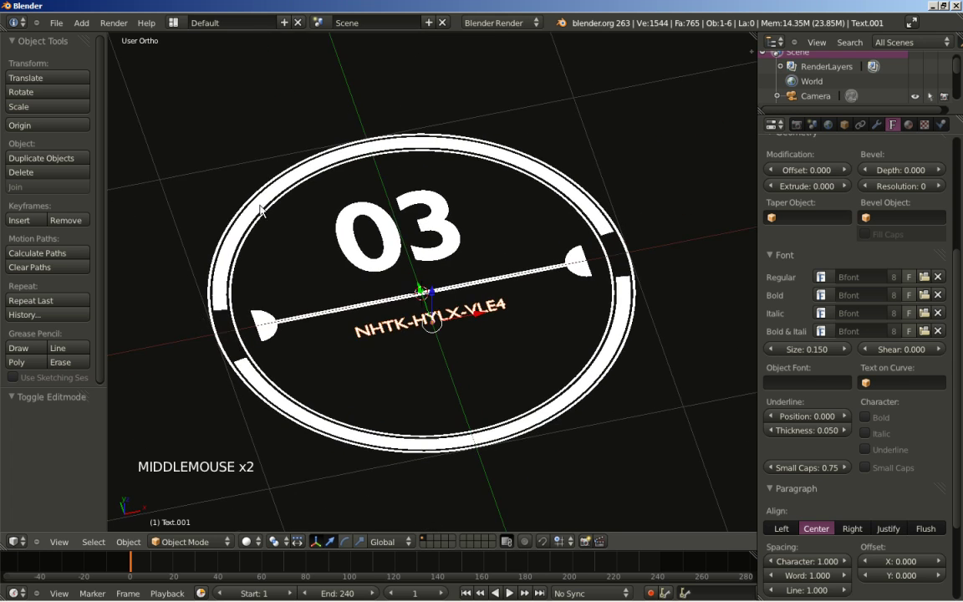
middle_click(531, 417)
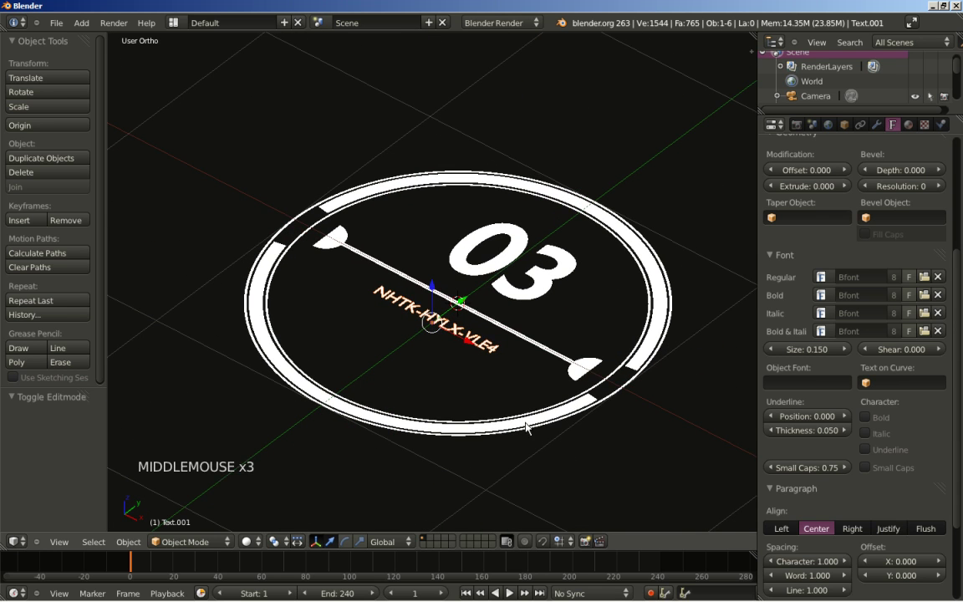
right_click(561, 415)
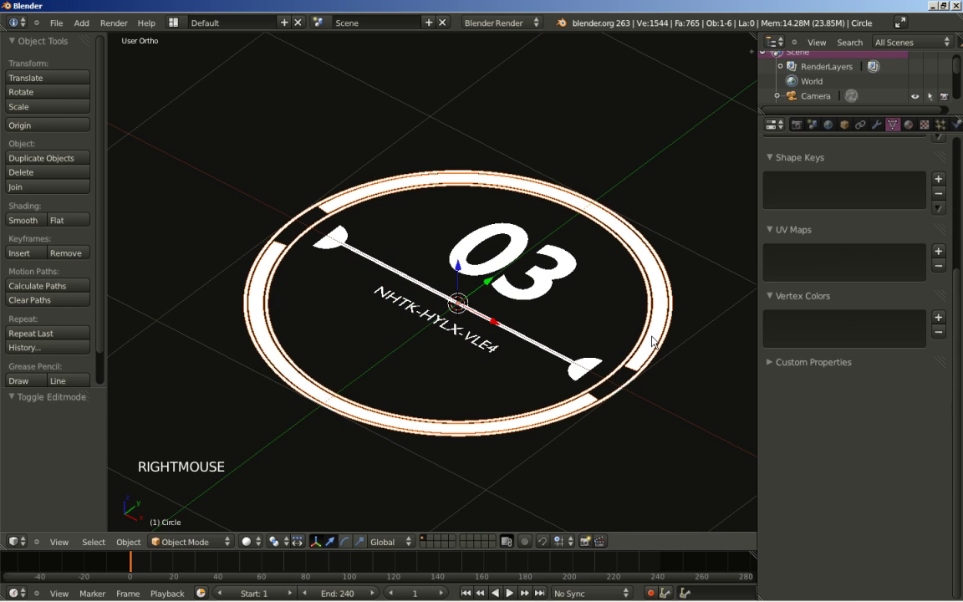
scroll(down, 3)
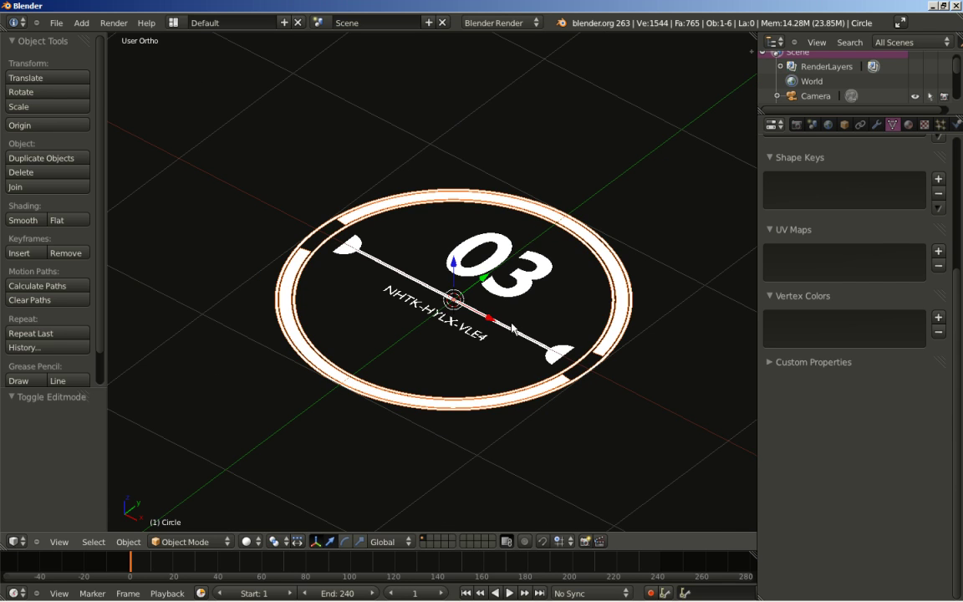
Set the animation's End Frame to 300 in the render Dimensions panel
click(801, 134)
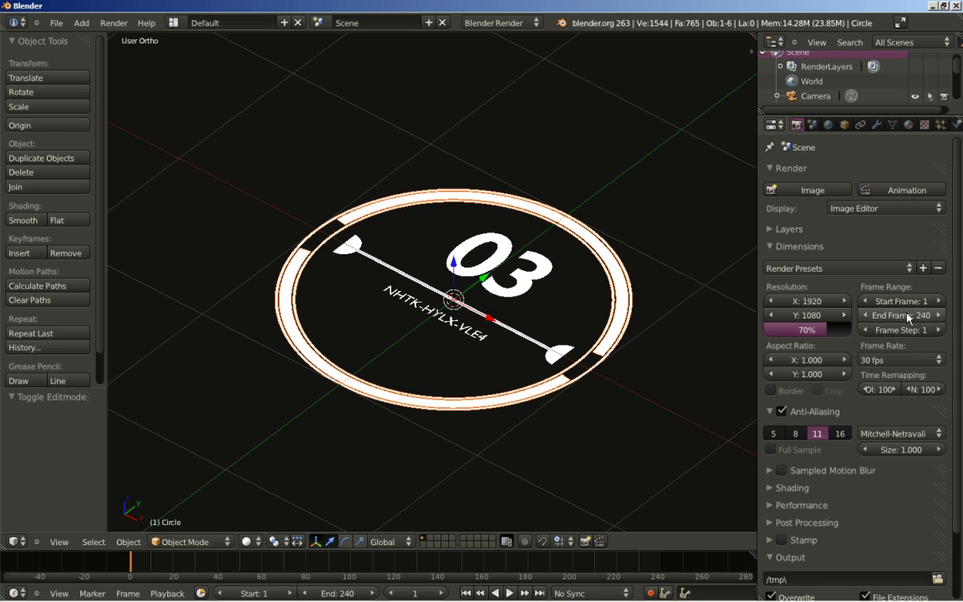
click(910, 317)
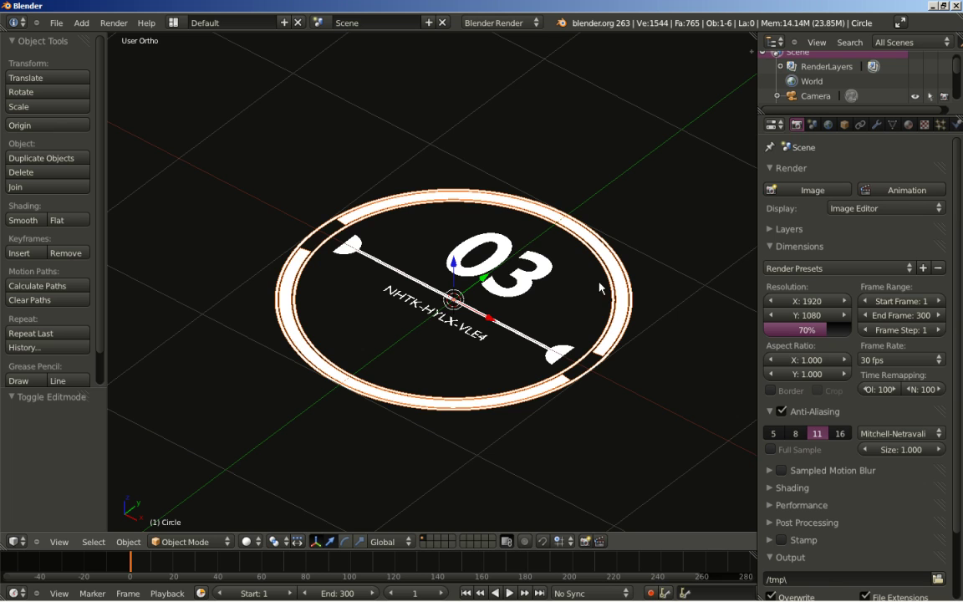
middle_click(339, 259)
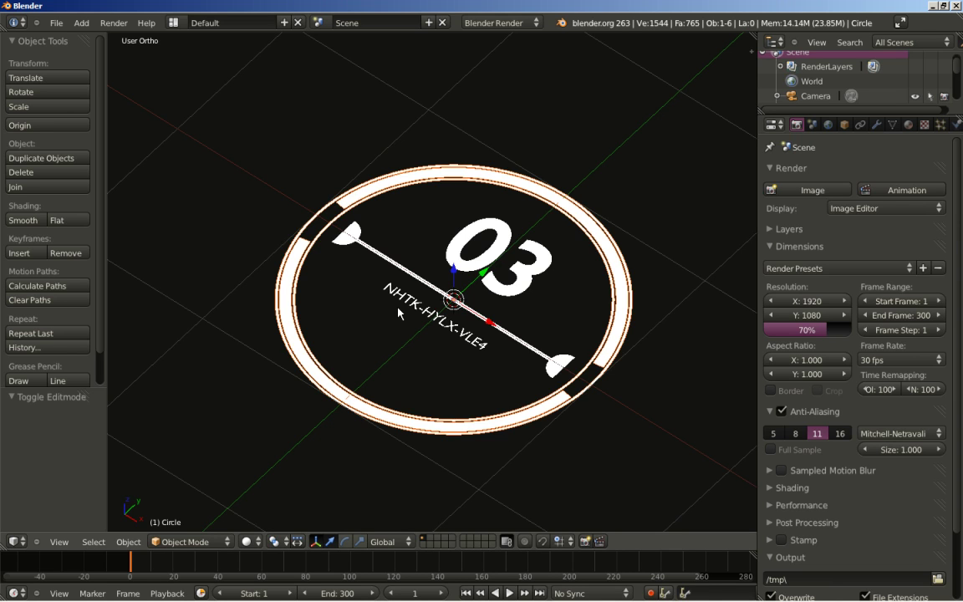
Insert a Rotation keyframe on the ring and expand its X, Y, Z Euler rotation channels
key(i)
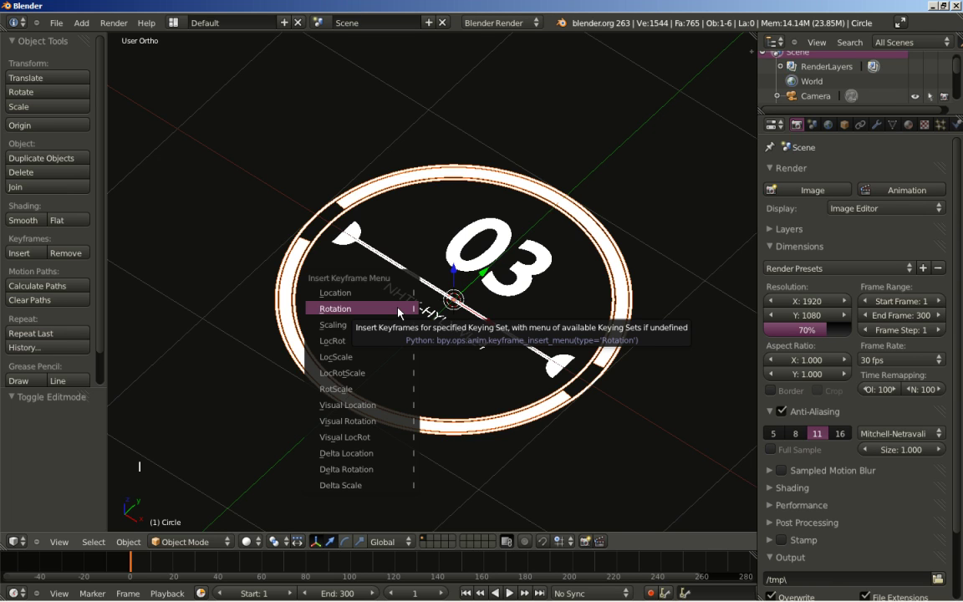
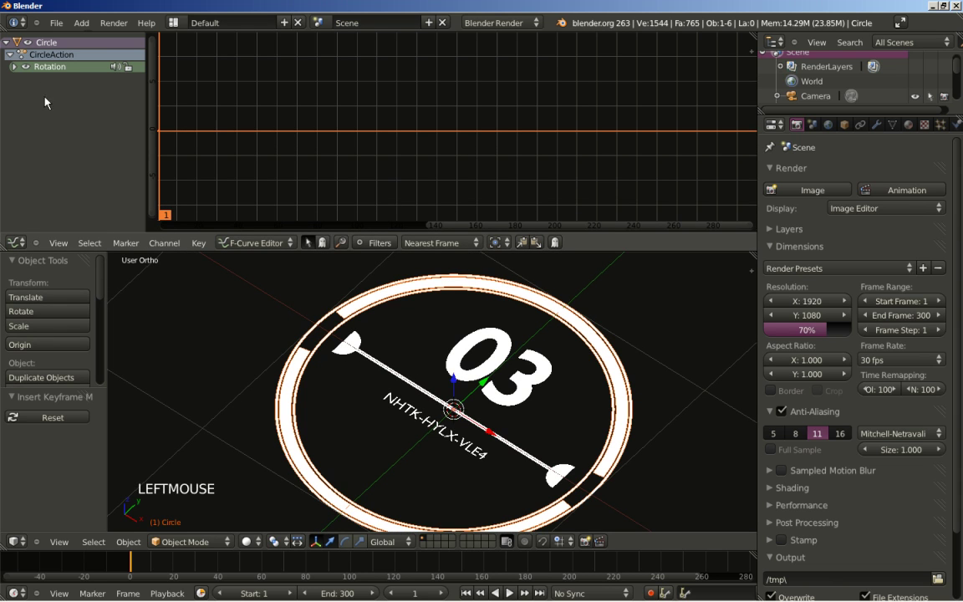
click(18, 73)
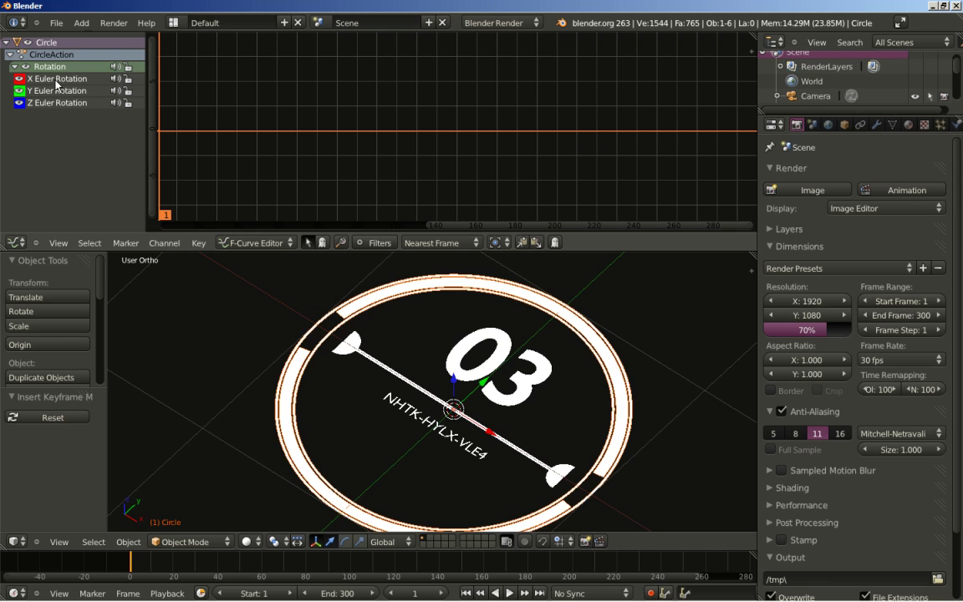
scroll(down, 3)
scroll(down, 3)
Cancel the Z-axis rotate and delete the ring's X Euler Rotation channel
key(r)
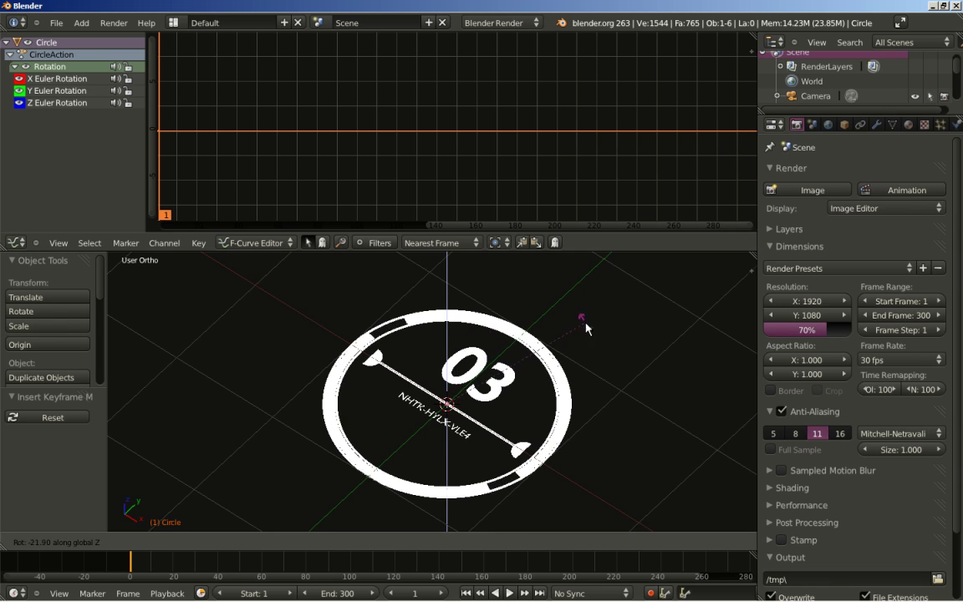
right_click(517, 301)
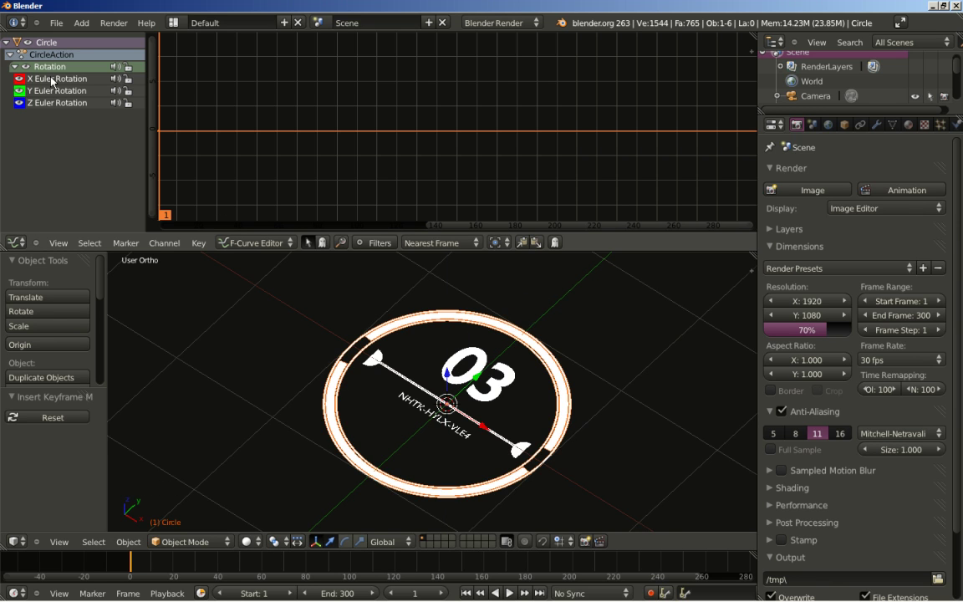
click(54, 85)
key(Delete)
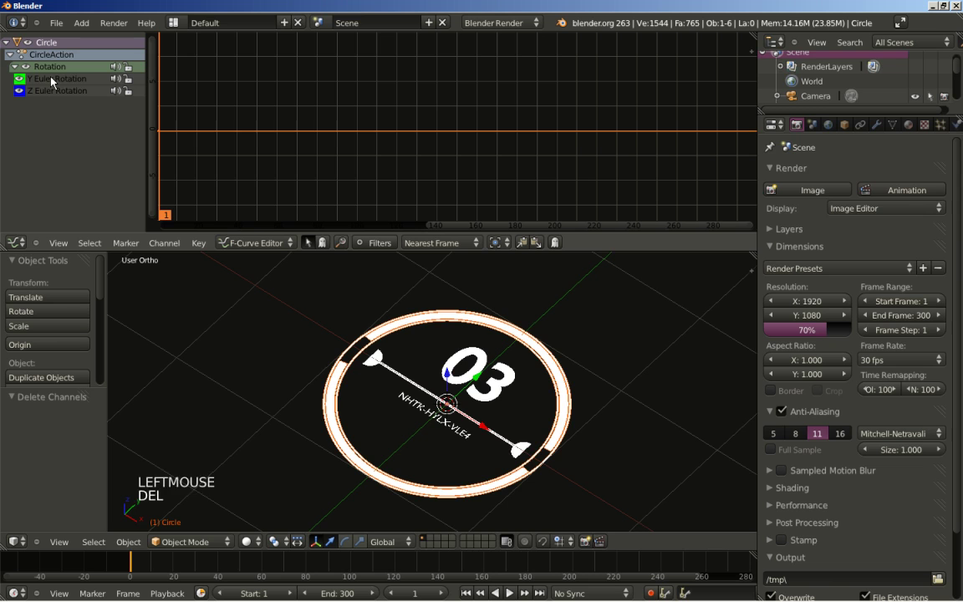
Delete the Y Euler Rotation channel and select the remaining Z rotation curve
click(54, 85)
key(Delete)
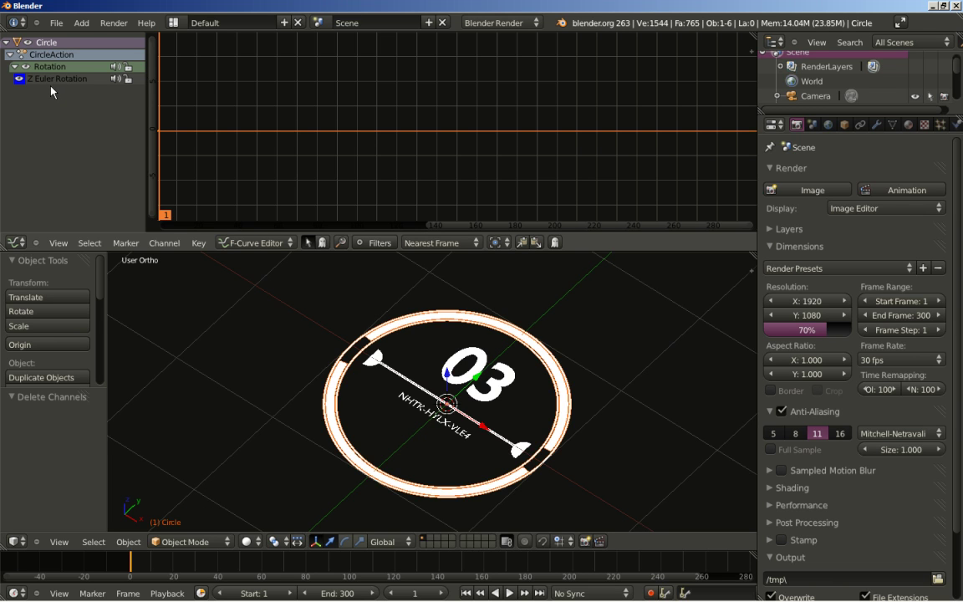
click(53, 88)
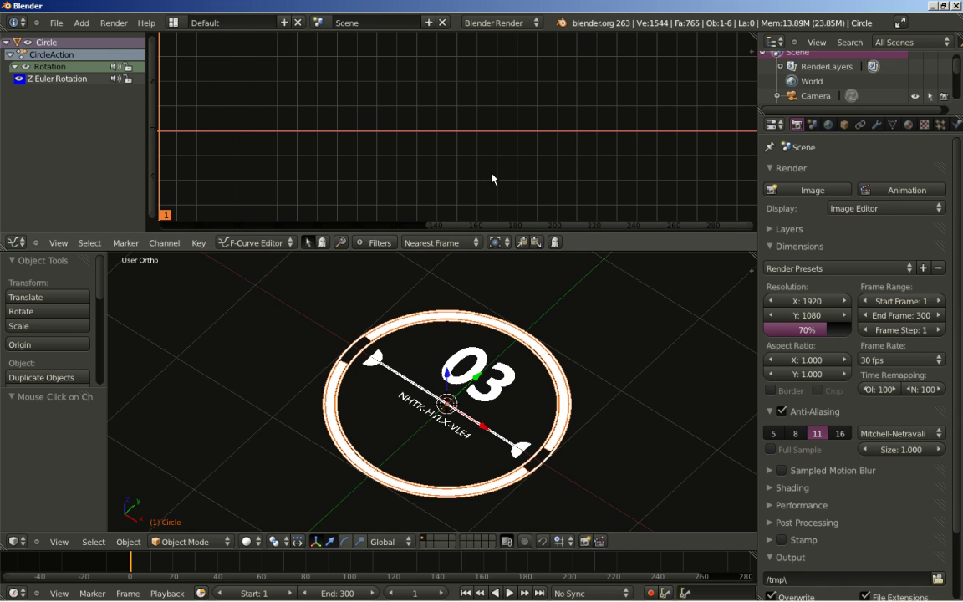
Add a Noise modifier to the Z rotation curve from the Graph Editor sidebar
key(n)
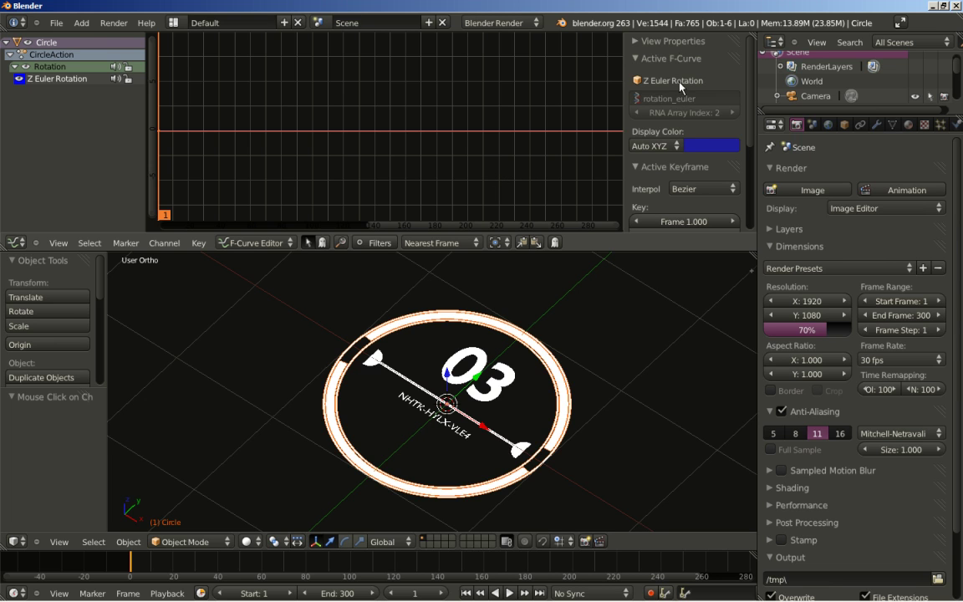
click(755, 104)
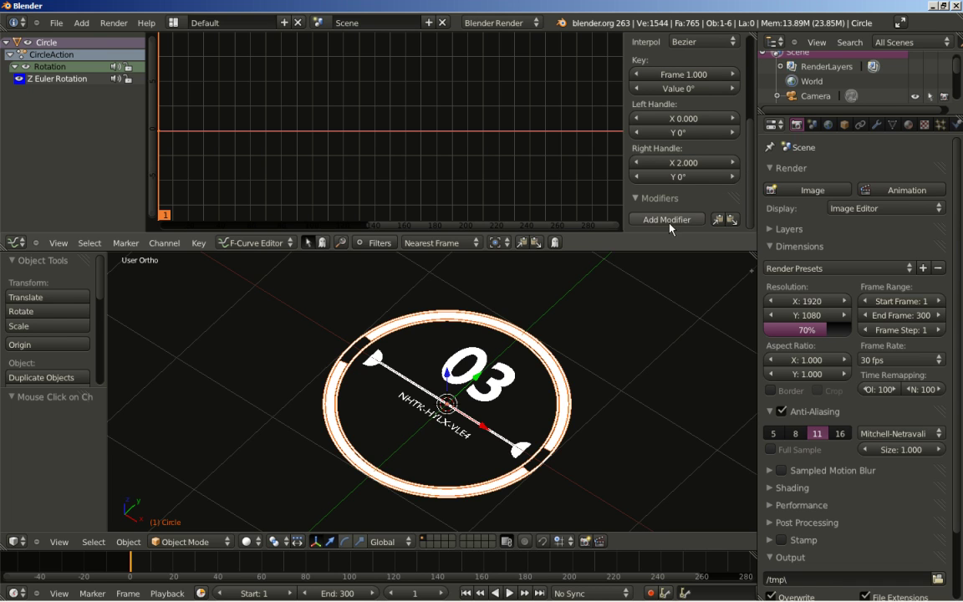
click(673, 227)
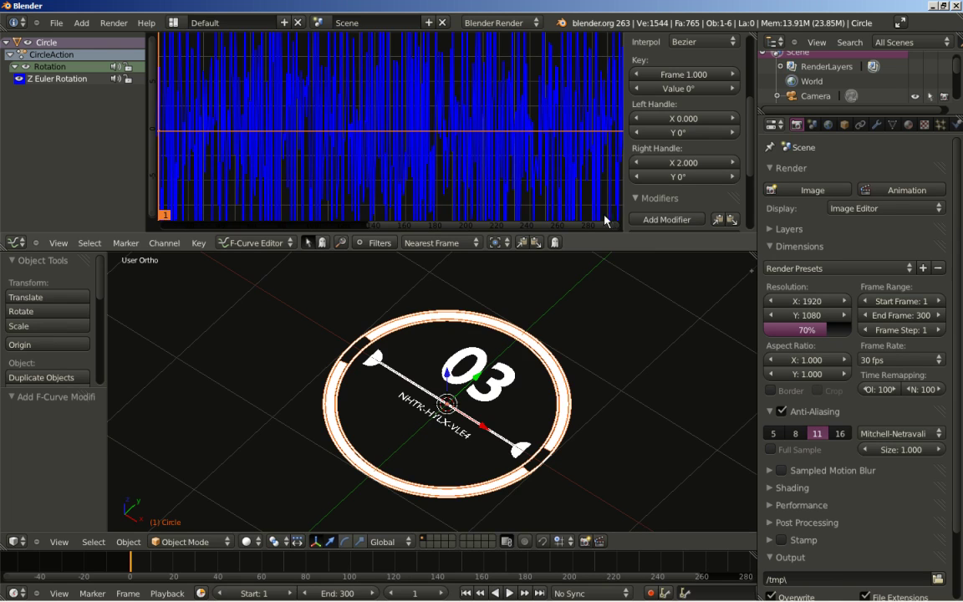
scroll(down, 3)
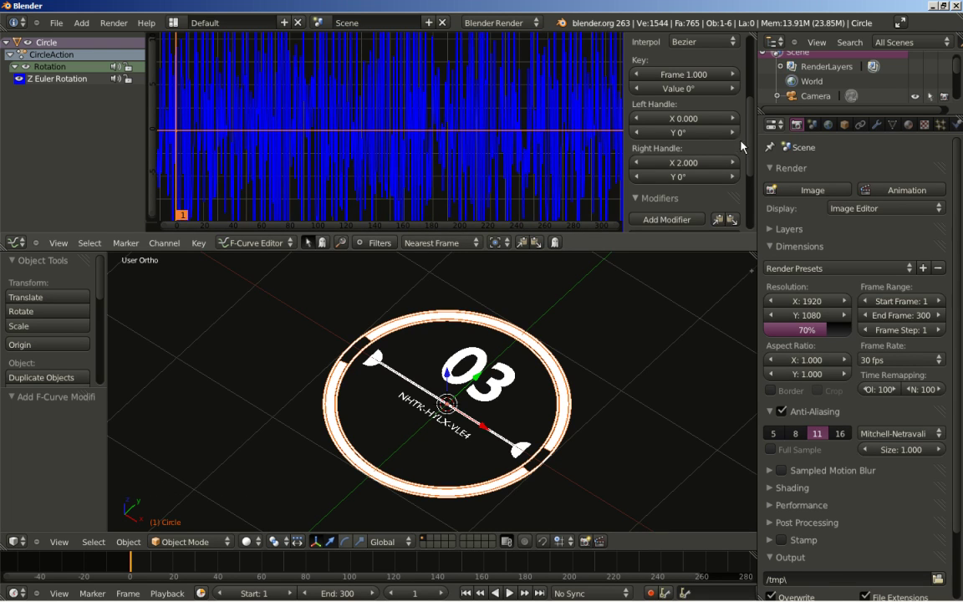
Set the noise scale to 40 and view the dial through the camera
click(753, 130)
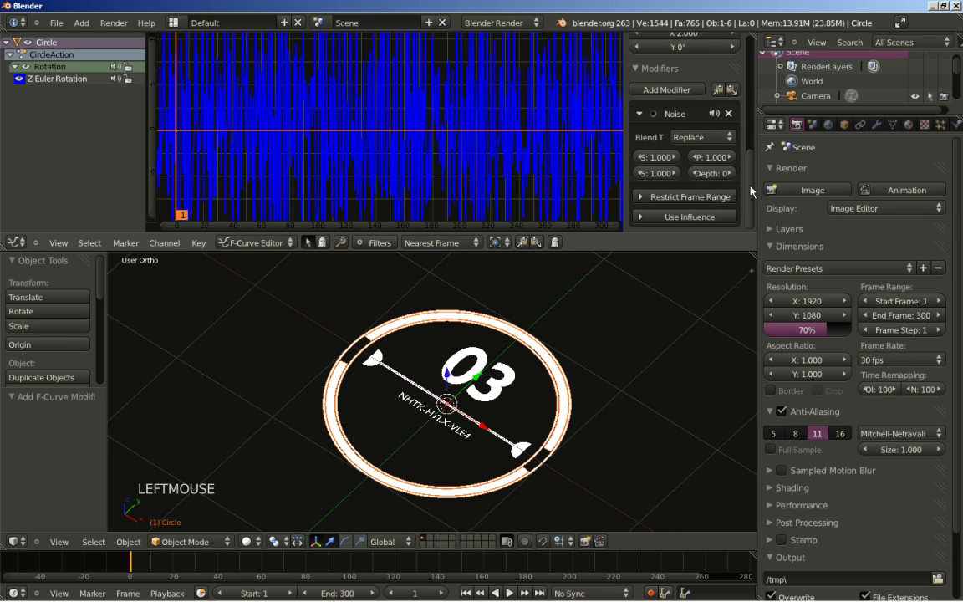
click(656, 167)
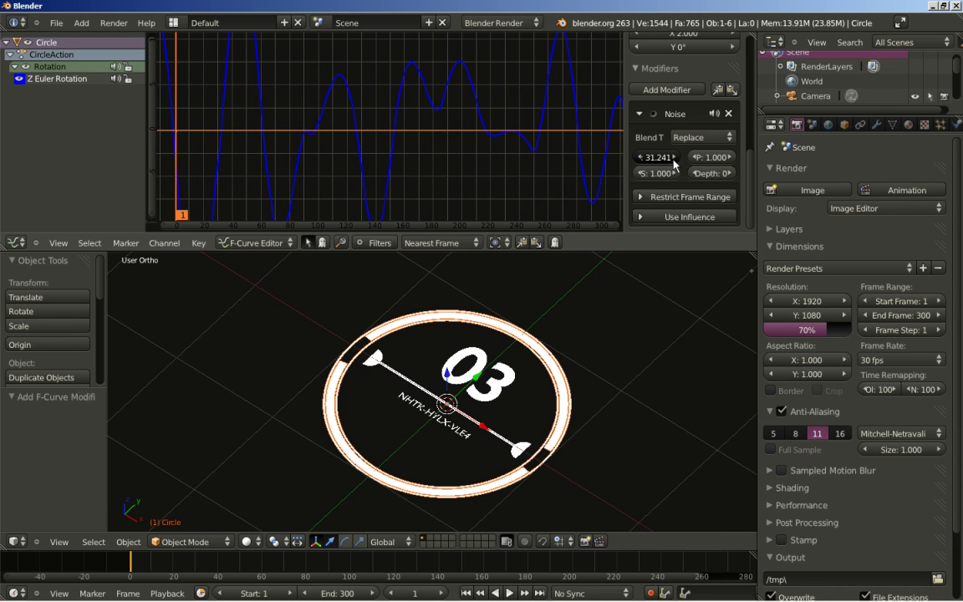
click(652, 159)
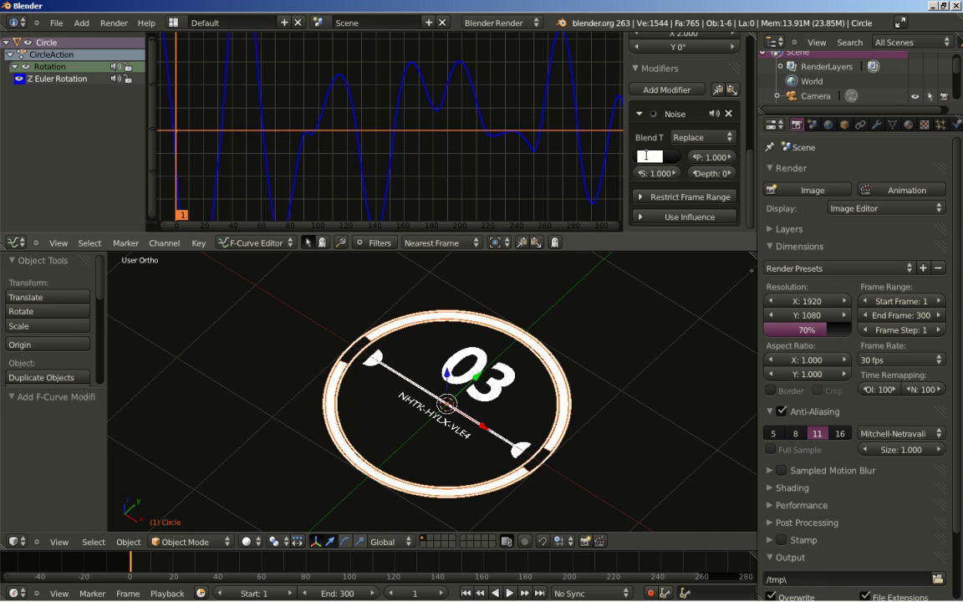
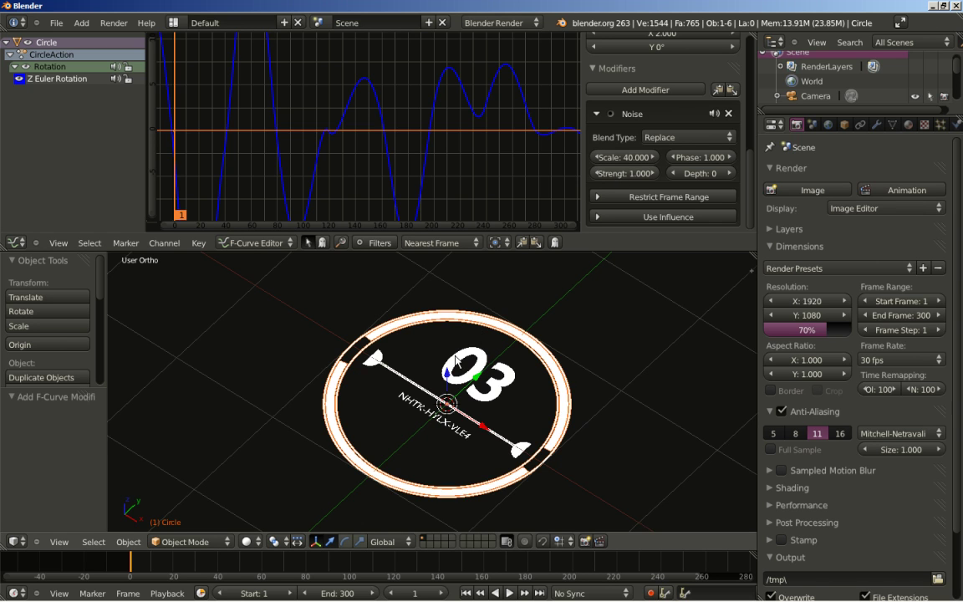
key(KP_0)
Play the animation and try the noise strength at 2 and 3
scroll(down, 3)
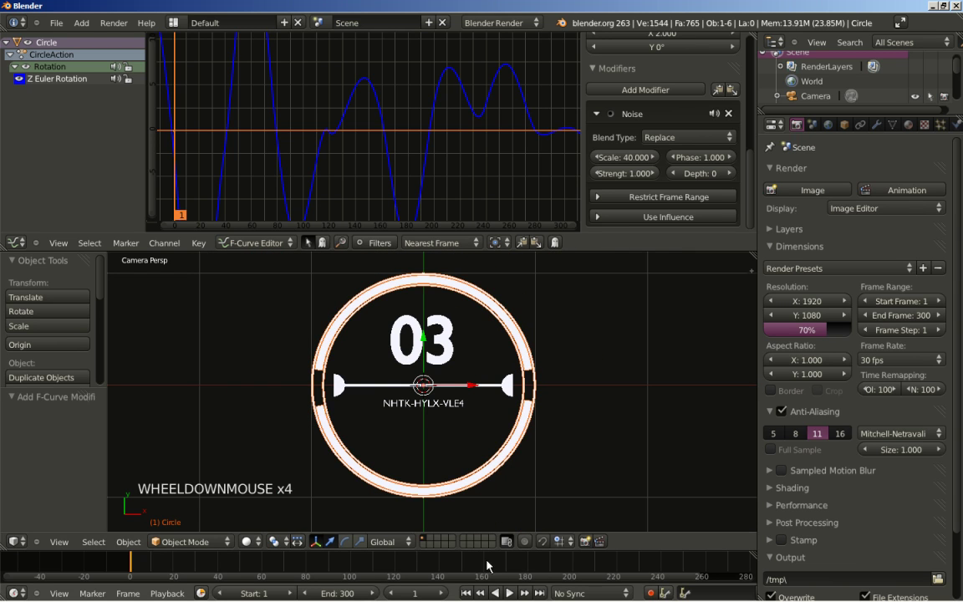
click(514, 599)
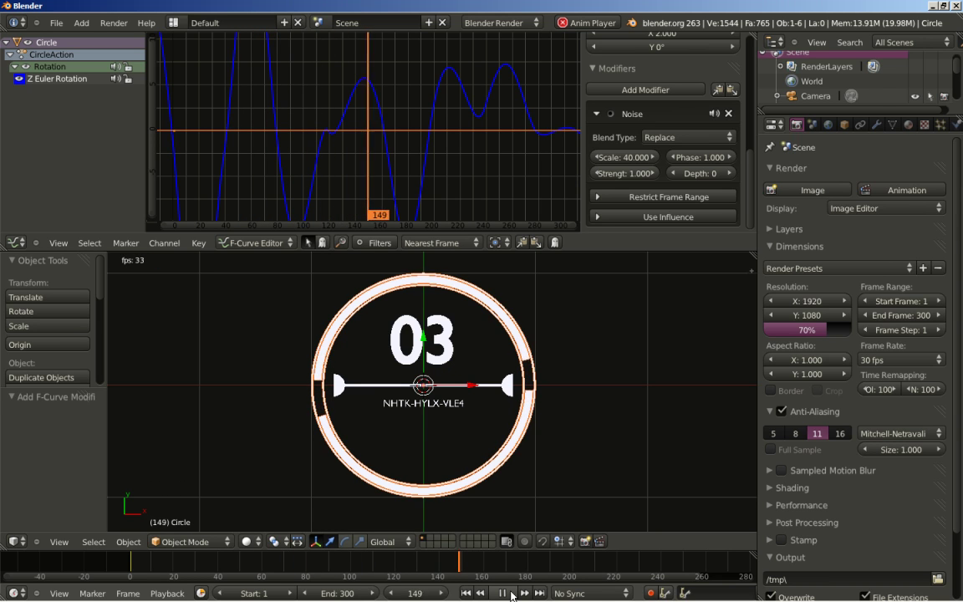
click(514, 600)
click(431, 326)
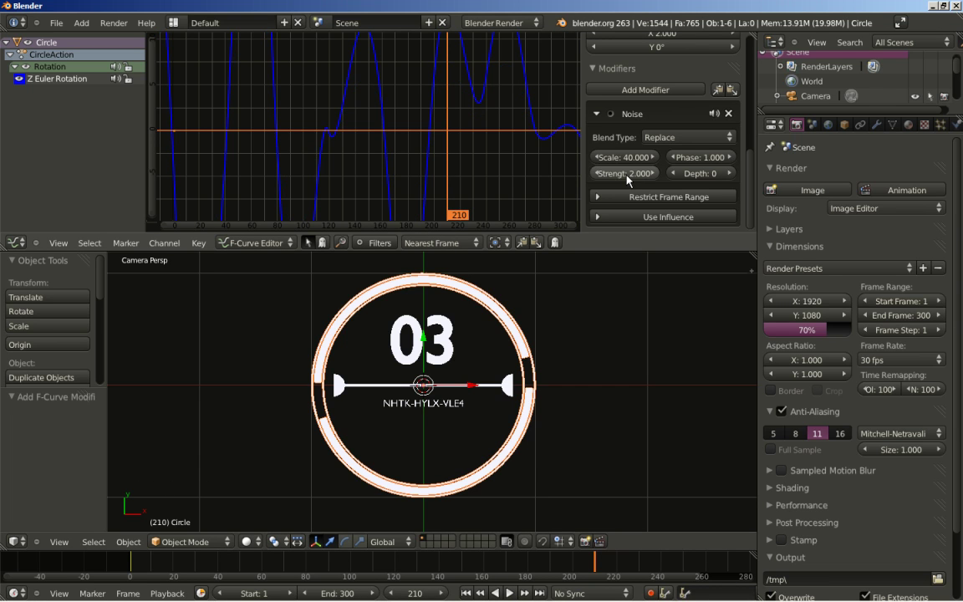
click(629, 181)
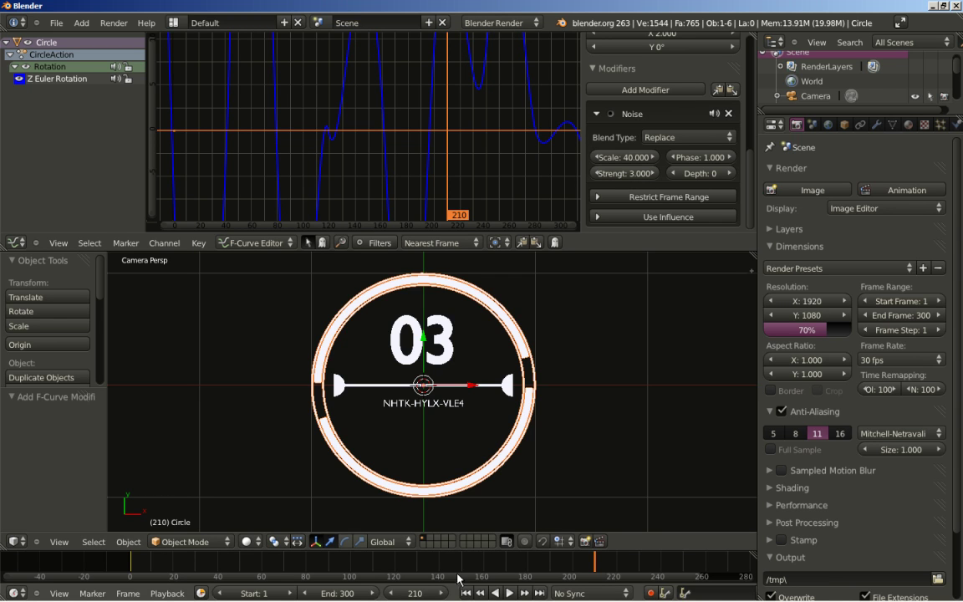
click(430, 326)
click(430, 327)
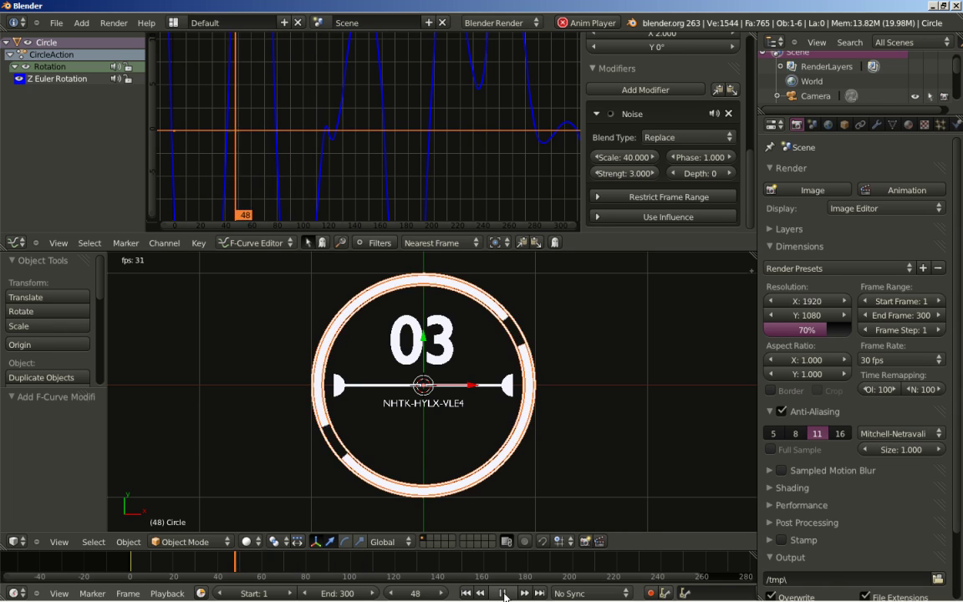
click(430, 326)
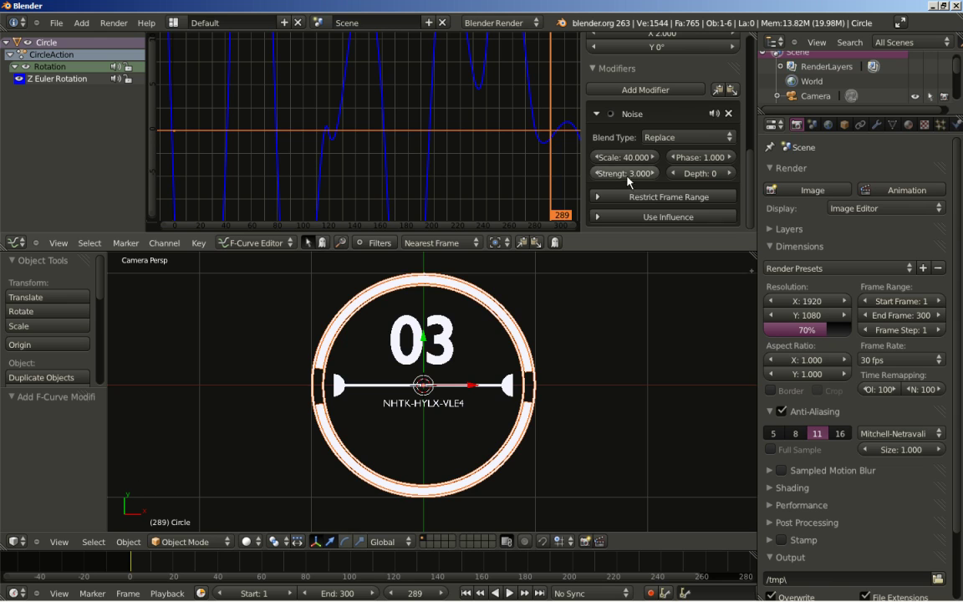
Settle on strength 2 and scale 30, preview the wobble, then maximize the 3D viewport
click(431, 326)
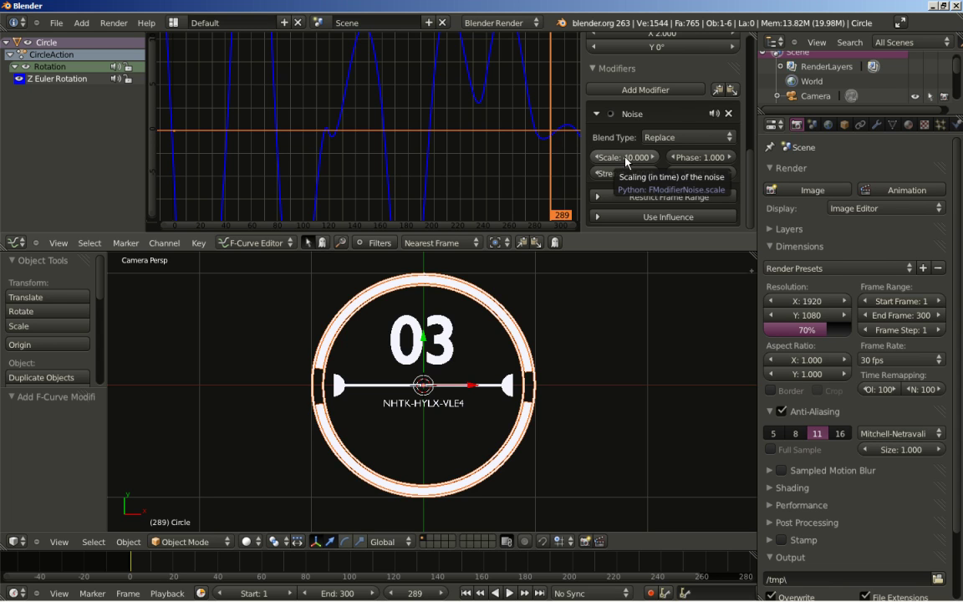
click(431, 327)
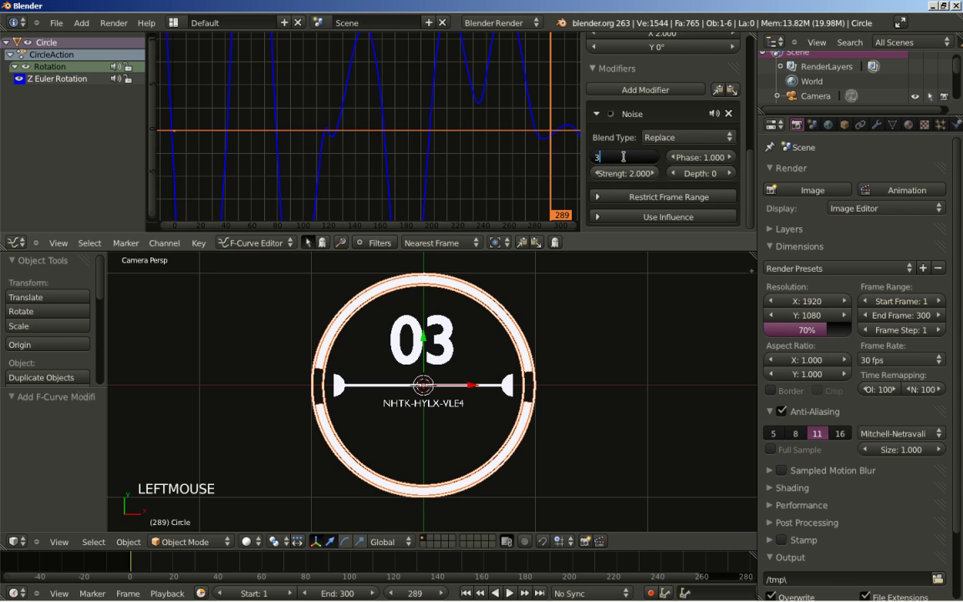
click(431, 326)
click(430, 326)
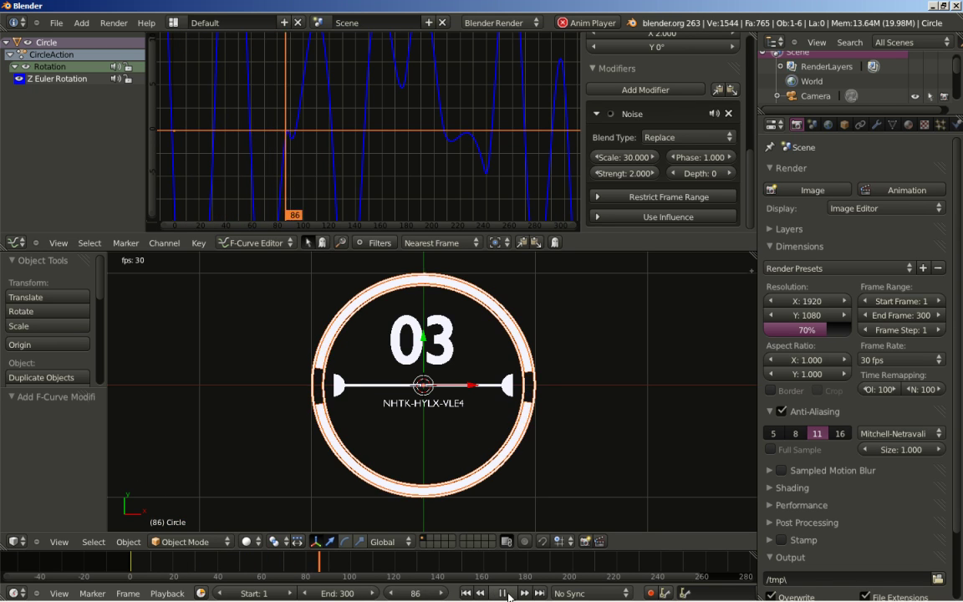
click(431, 327)
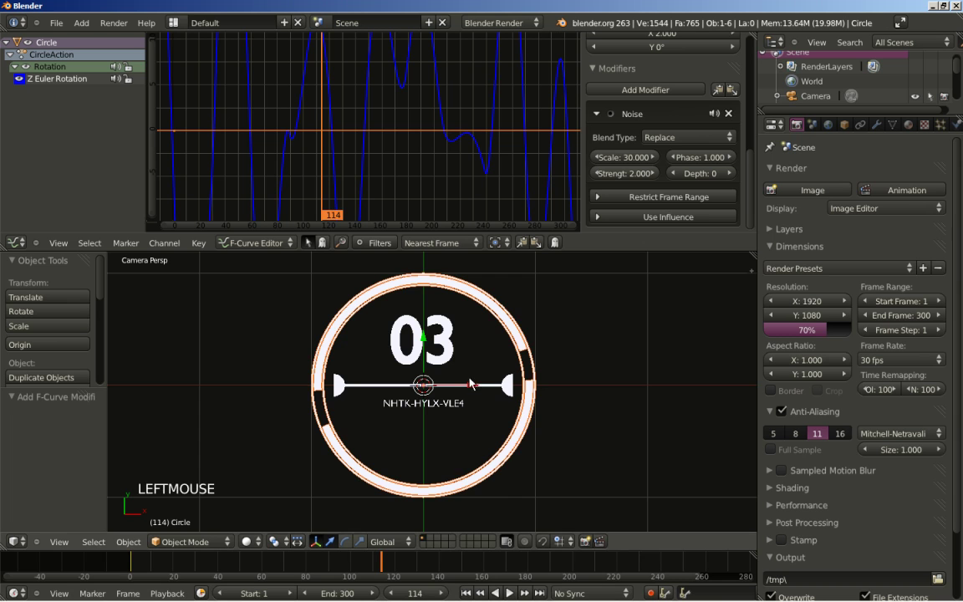
click(430, 326)
middle_click(630, 177)
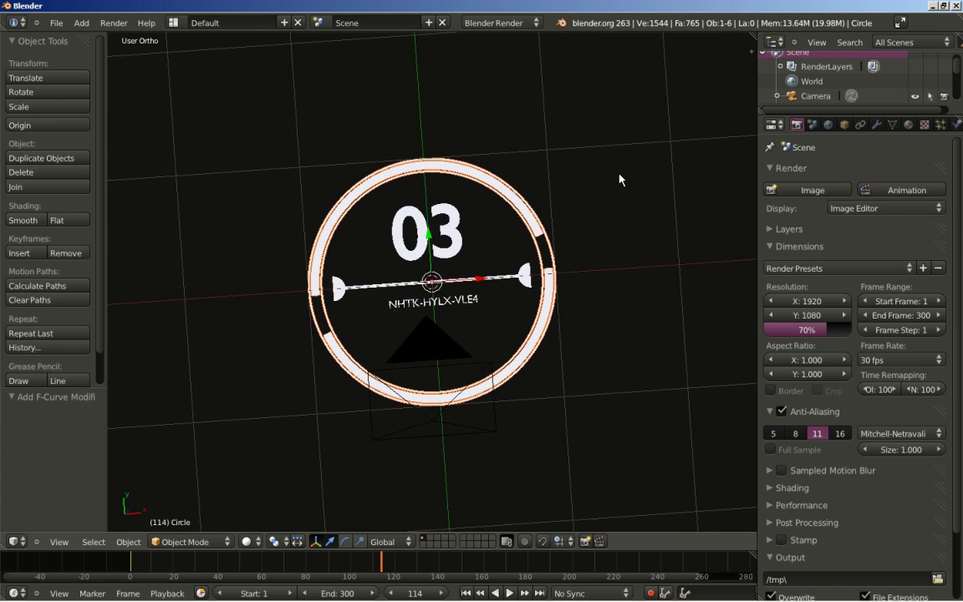
middle_click(376, 362)
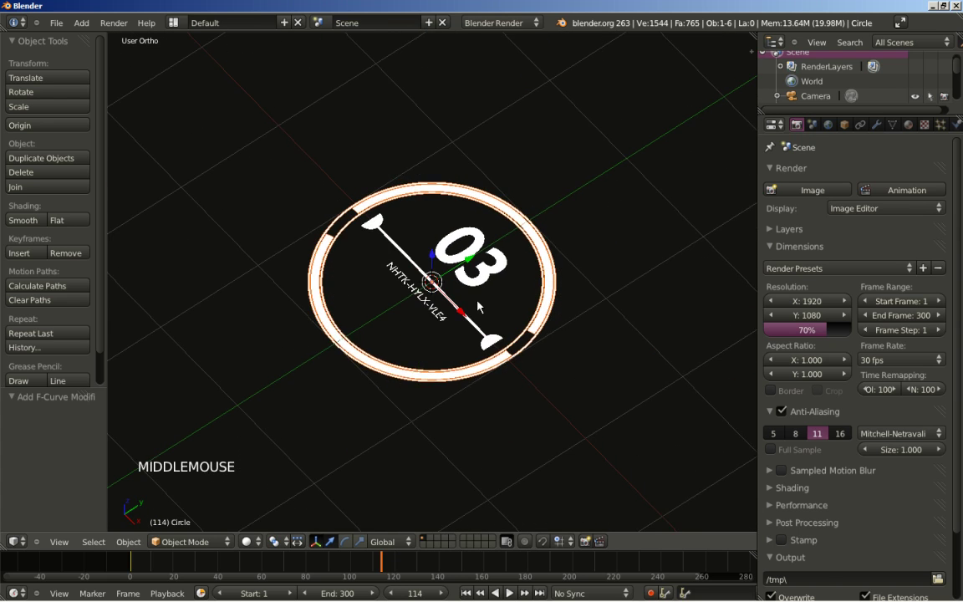
scroll(up, 3)
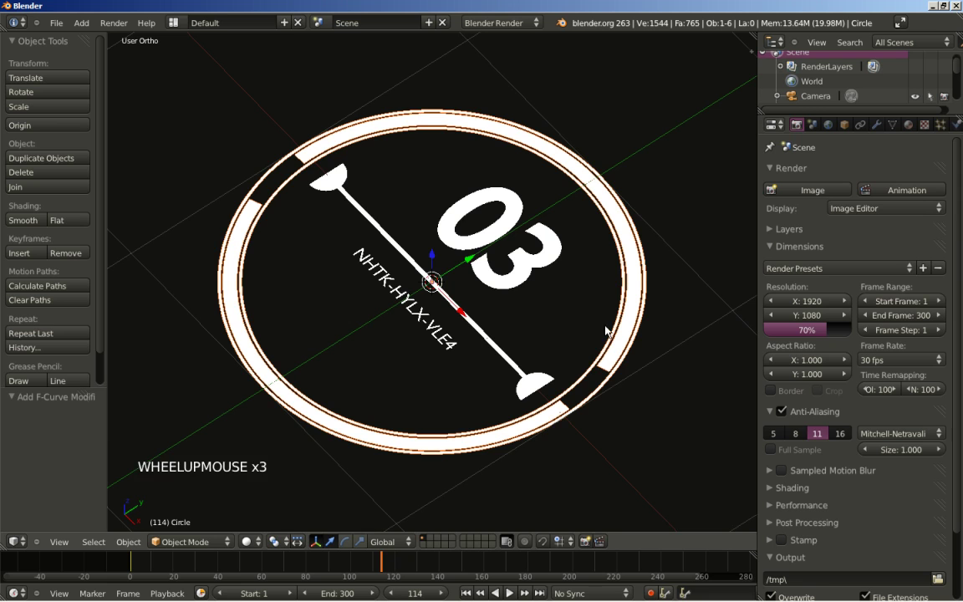
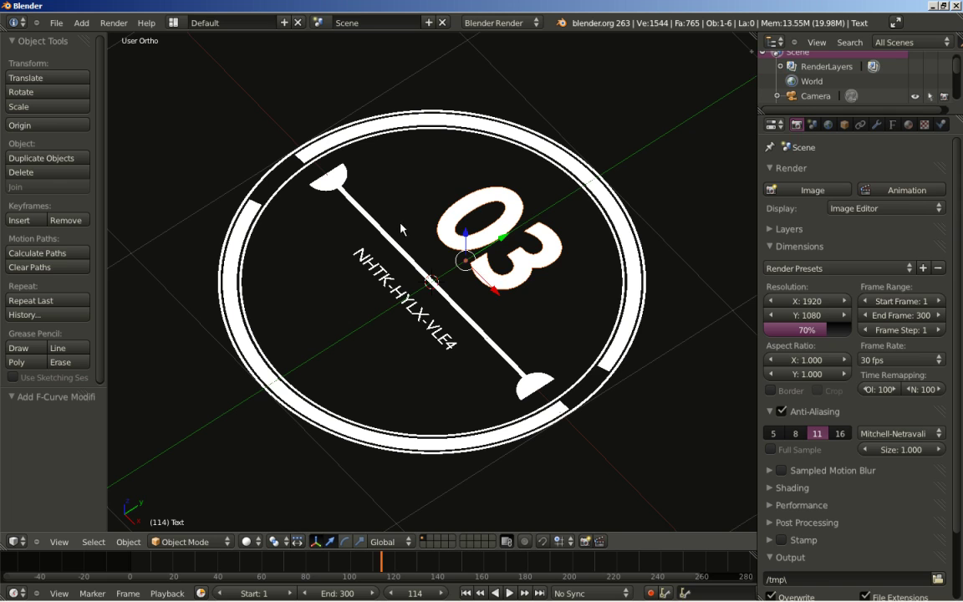
Parent the 03 number, the end caps and the code text to the bar as Object parents
right_click(364, 215)
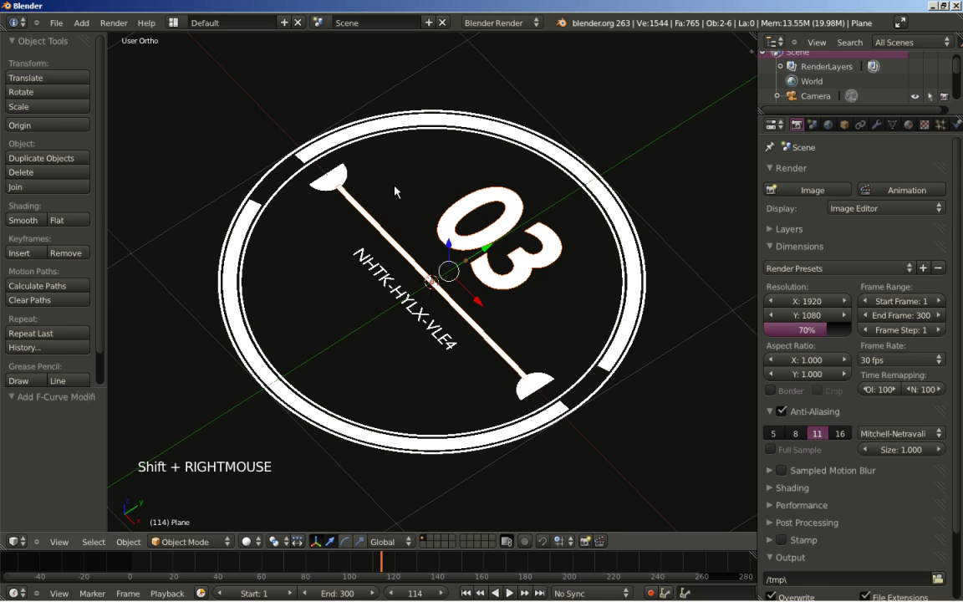
key(ctrl+p)
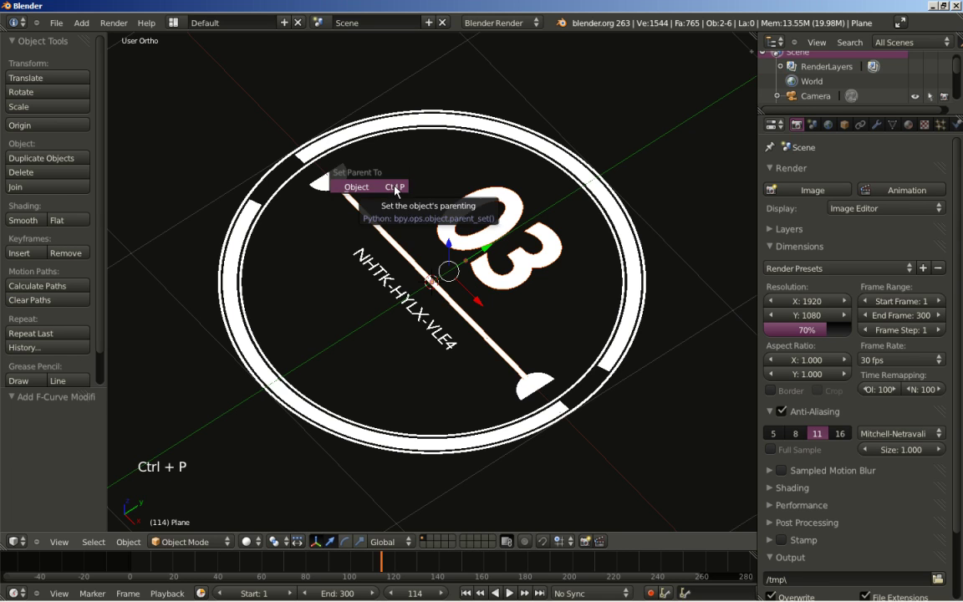
right_click(348, 175)
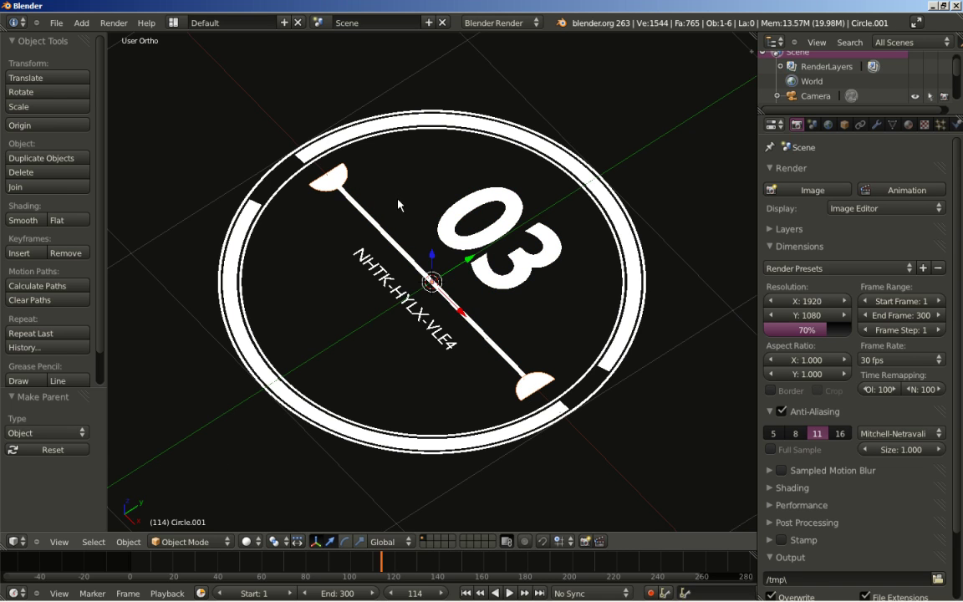
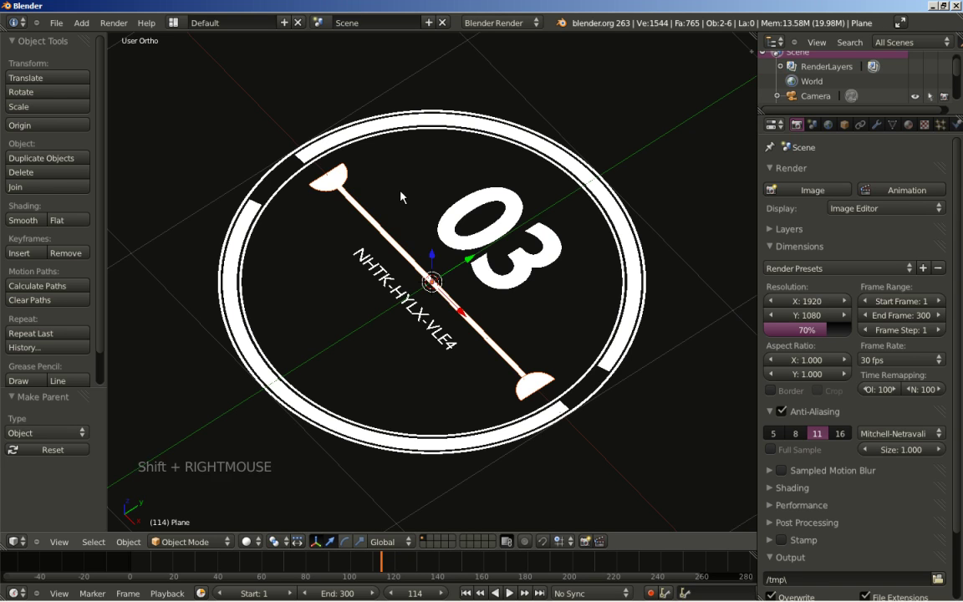
key(ctrl+p)
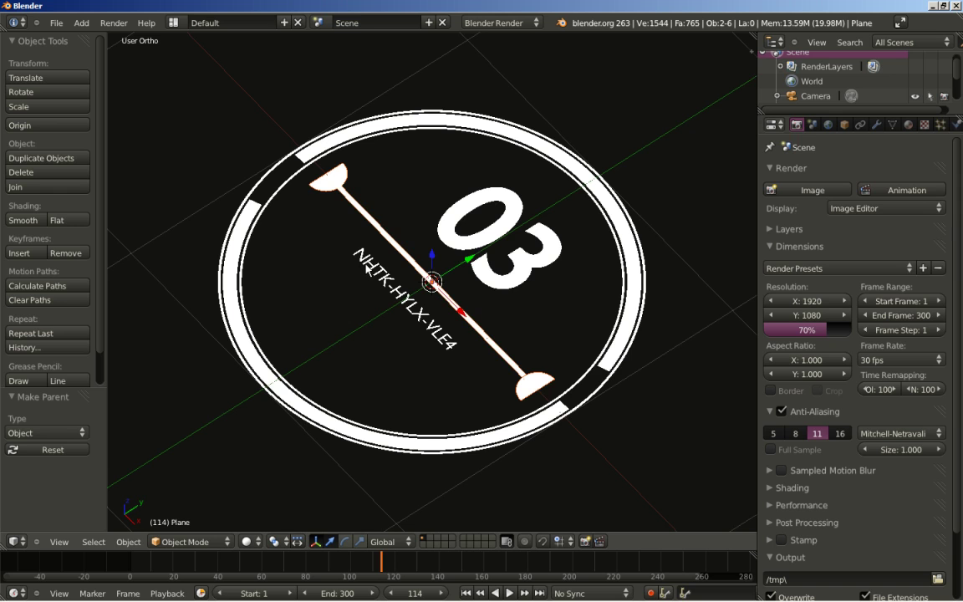
right_click(370, 273)
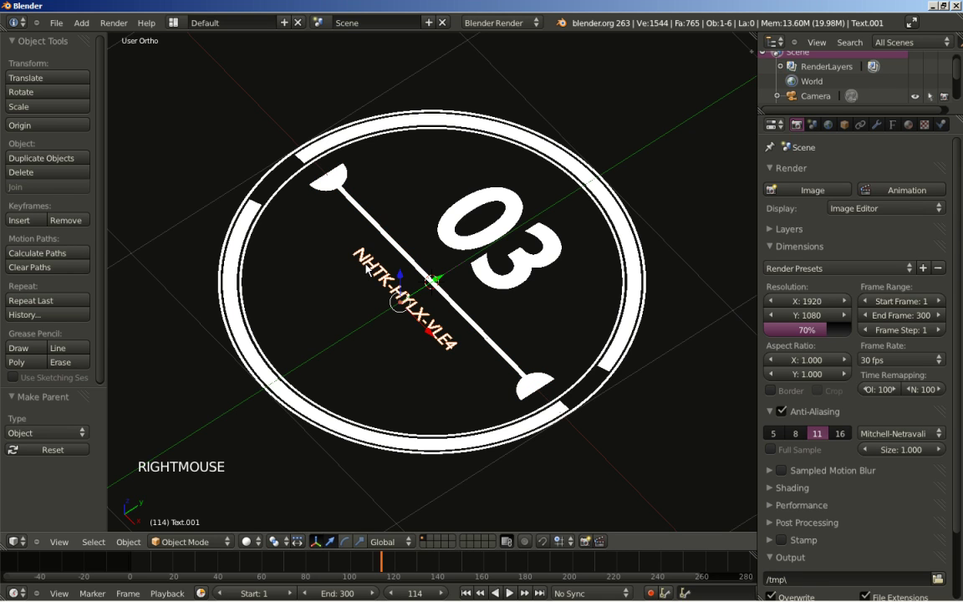
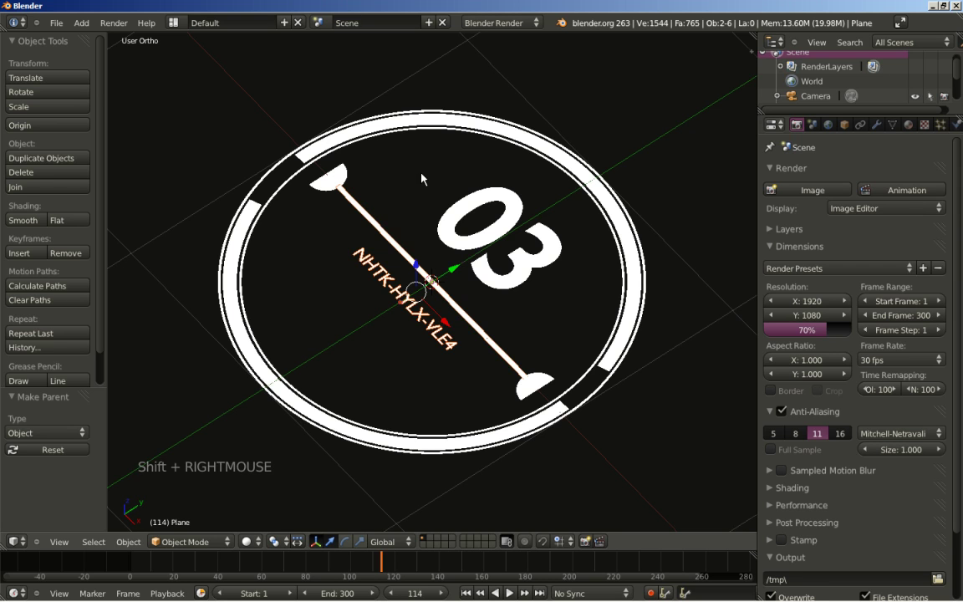
key(ctrl+p)
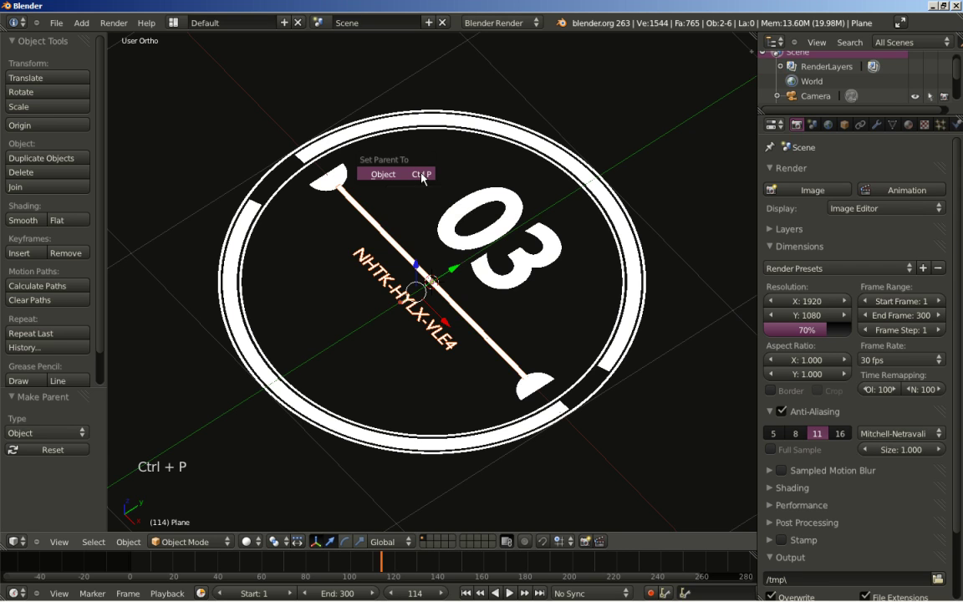
Parent the bar to the outer ring, then leave just the bar selected
right_click(248, 246)
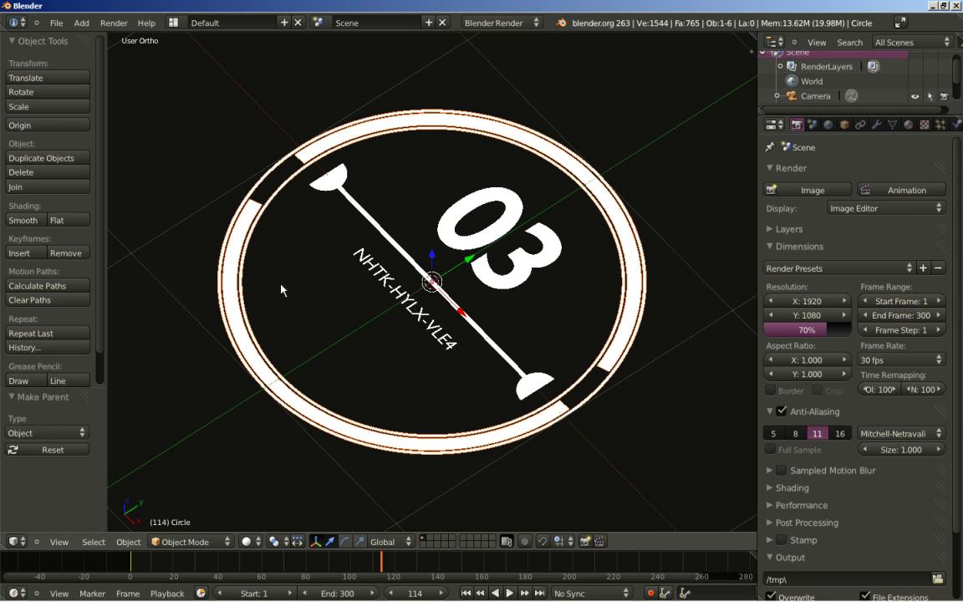
right_click(378, 230)
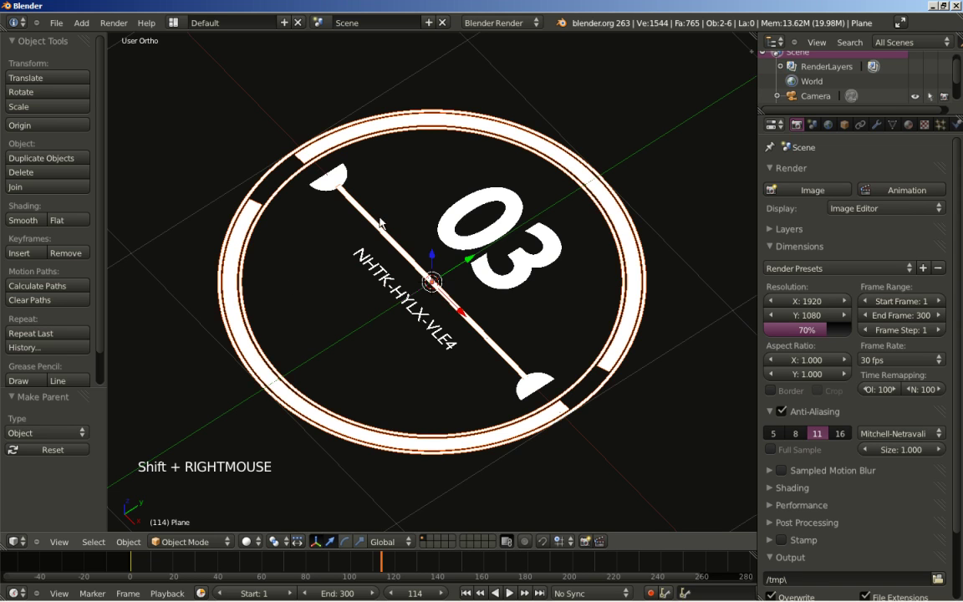
key(ctrl+p)
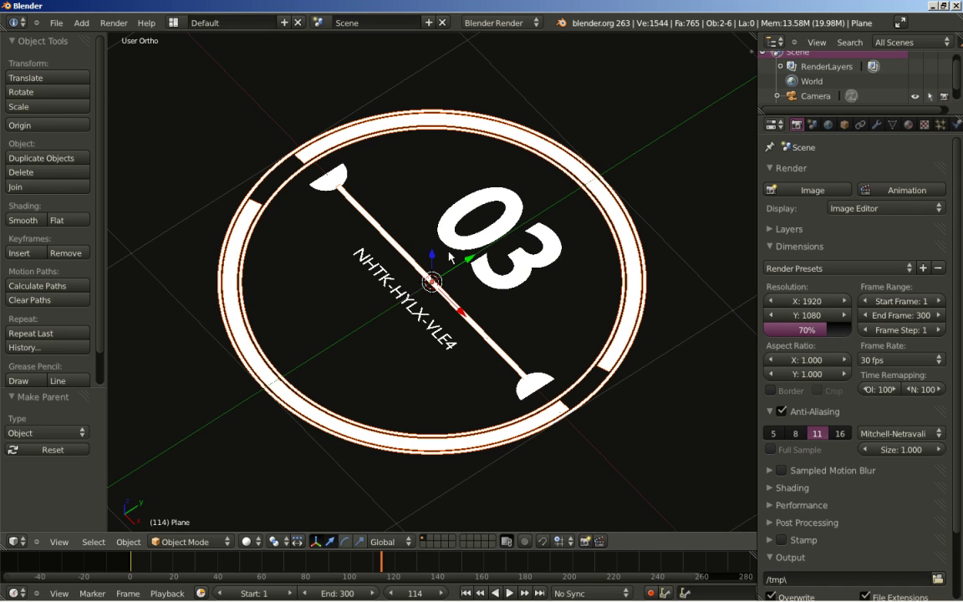
right_click(368, 218)
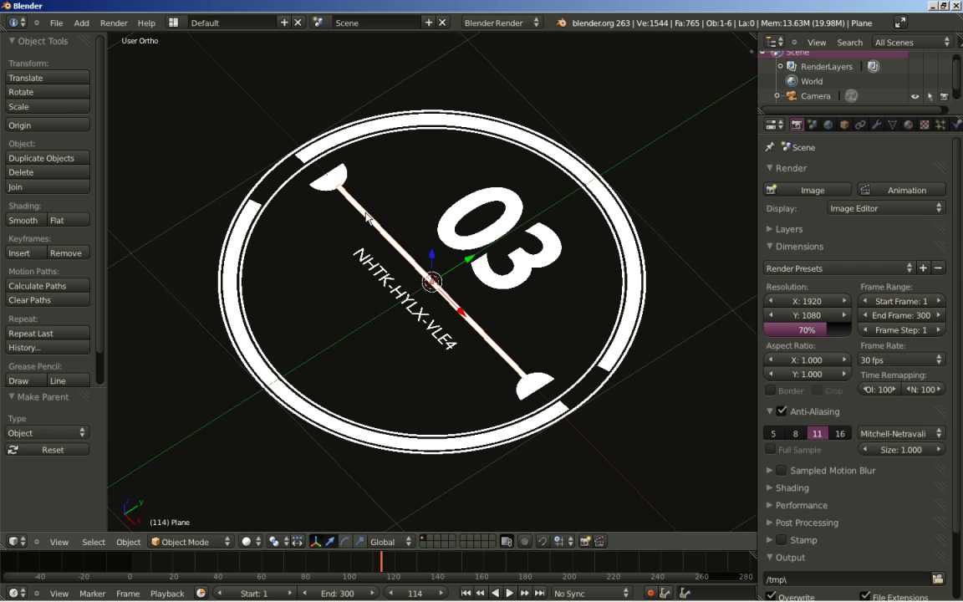
In top ortho view, test-move the bar to confirm its children follow, then cancel the move
key(KP_7)
key(KP_Decimal)
scroll(down, 3)
scroll(up, 3)
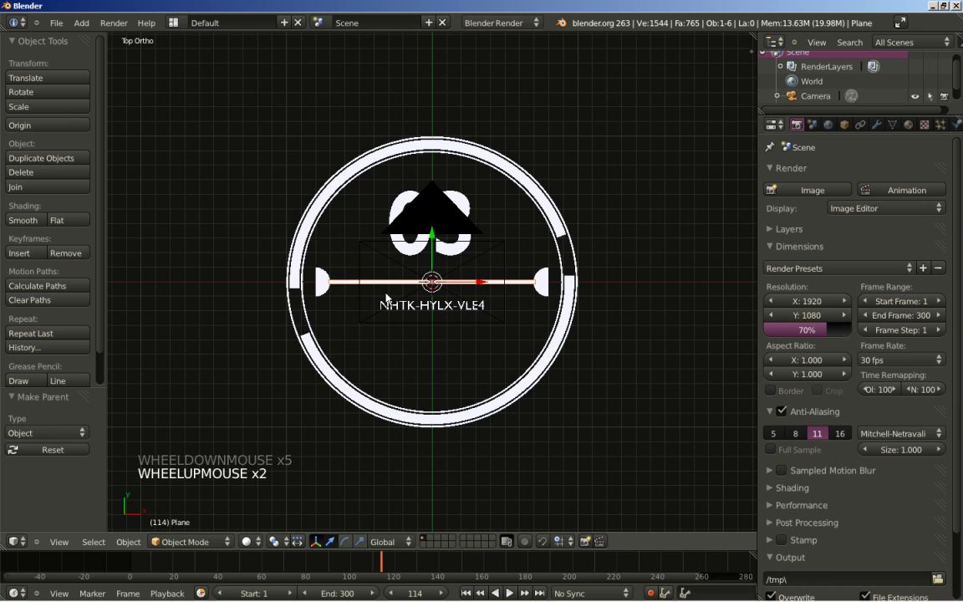
key(g)
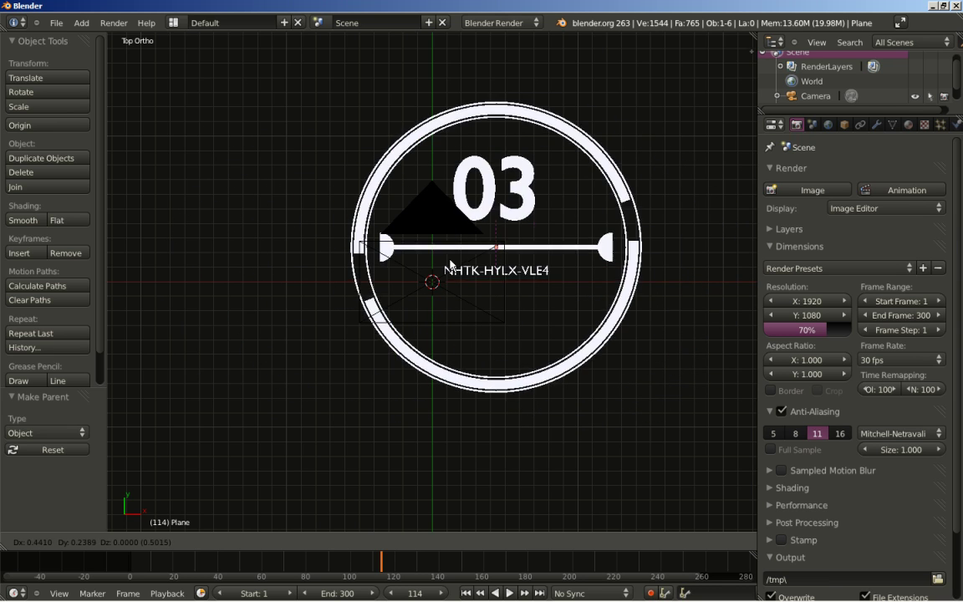
right_click(337, 283)
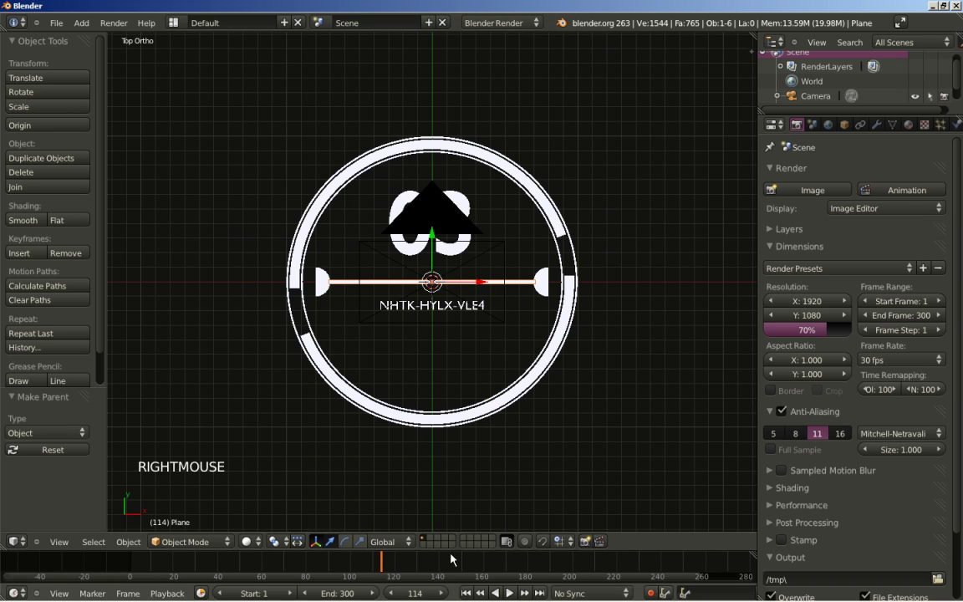